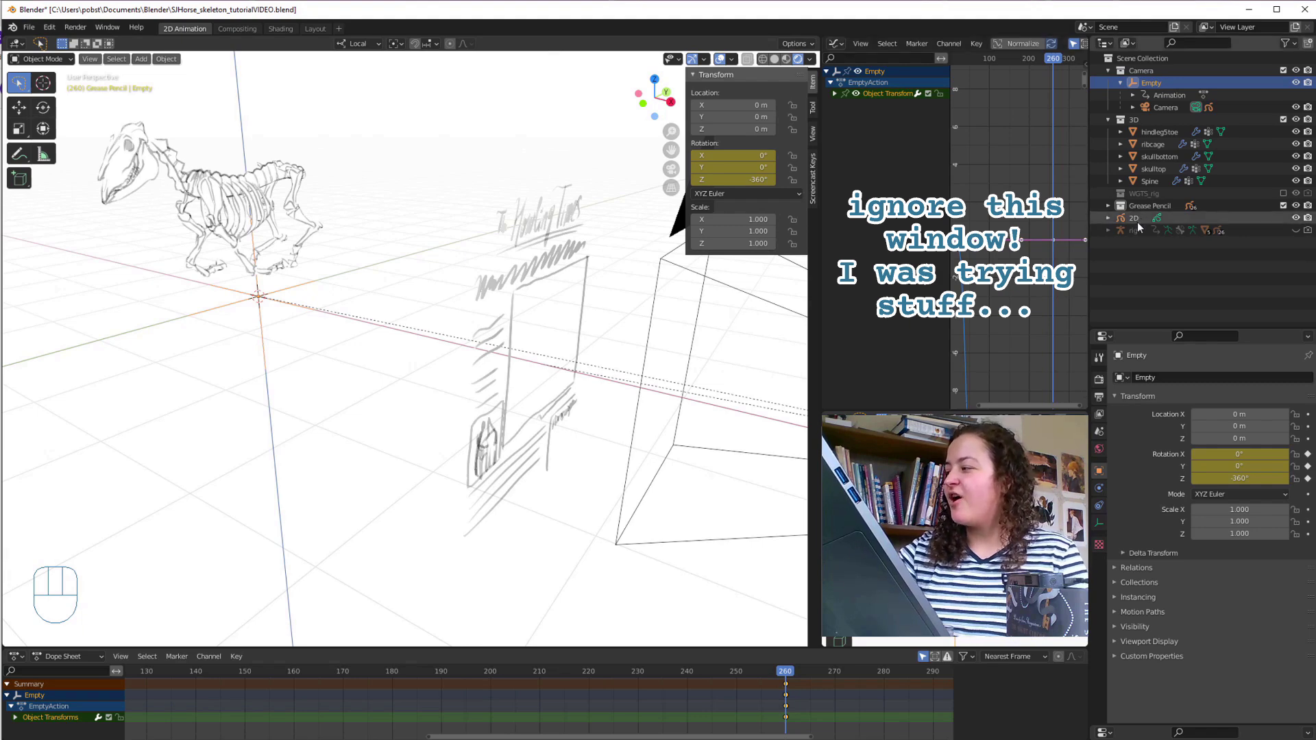
Select the horse skeleton rig, toggle through posing and back, and zoom on the head and spine.
left_click_drag(1292, 235, 486, 625)
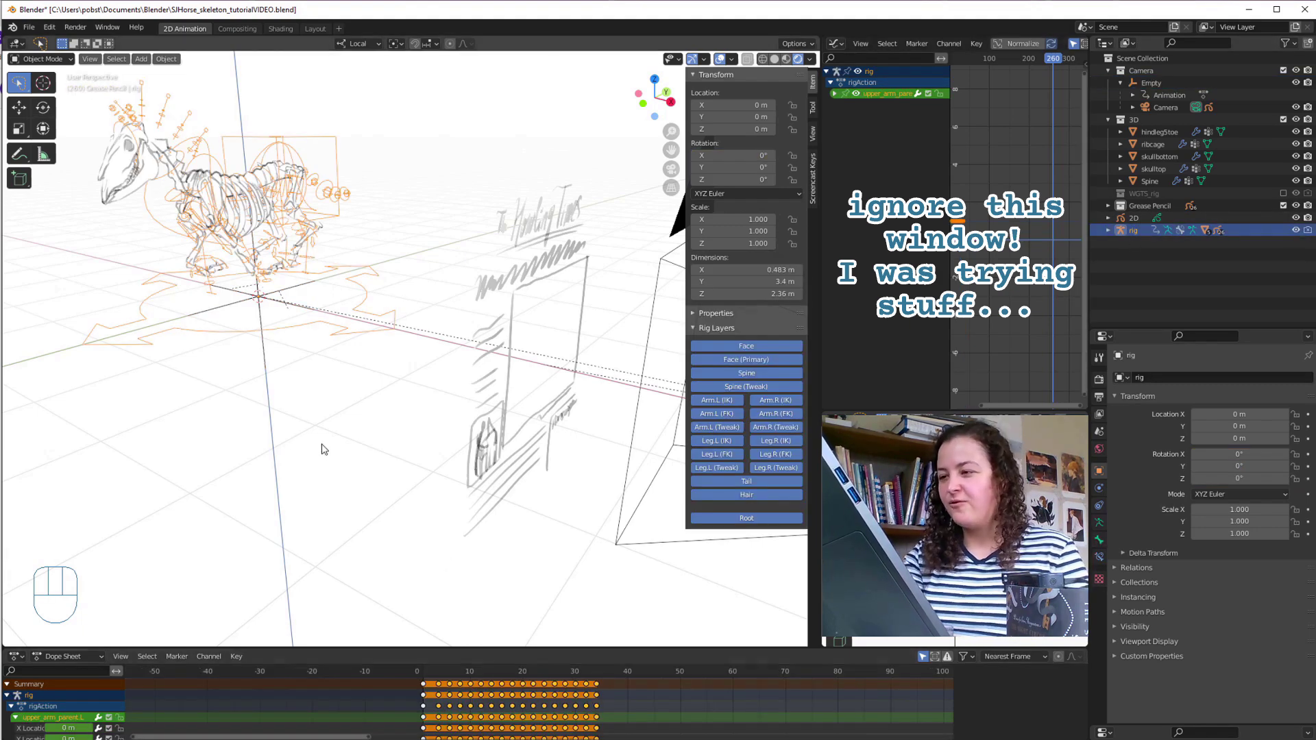
key("Tab")
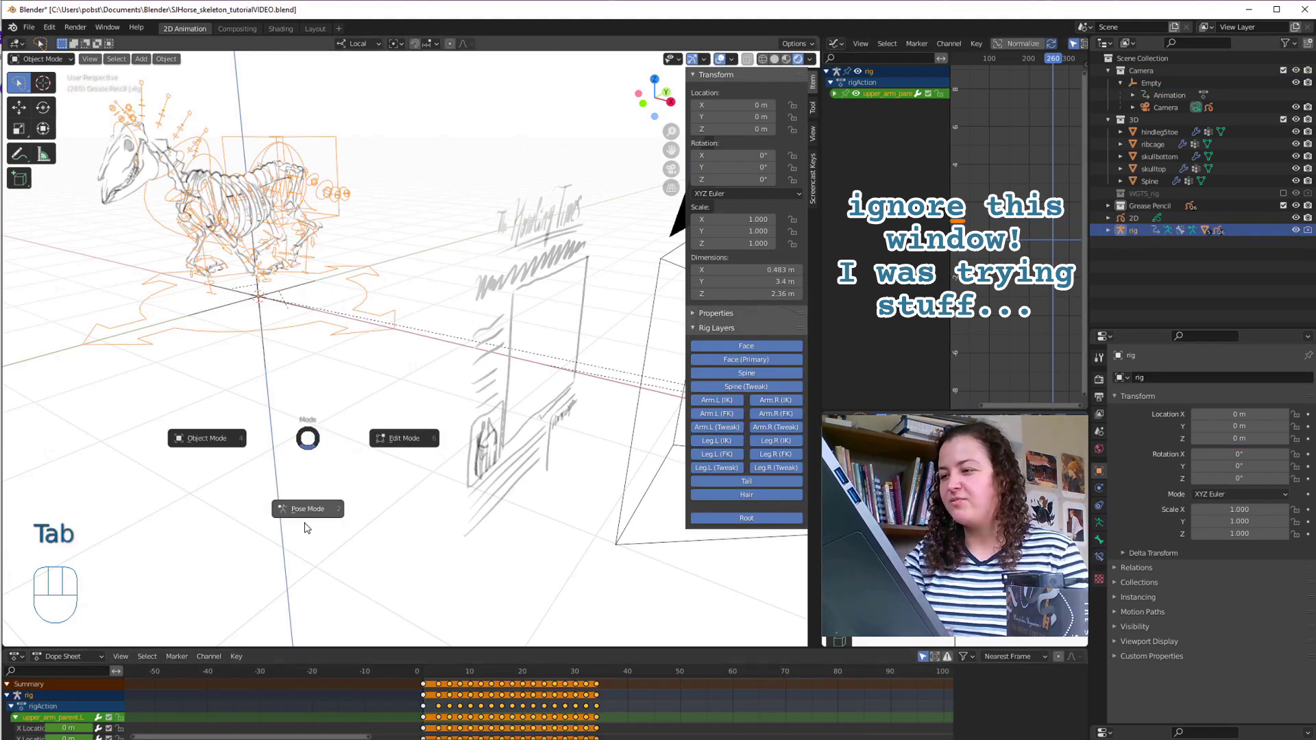
key("a")
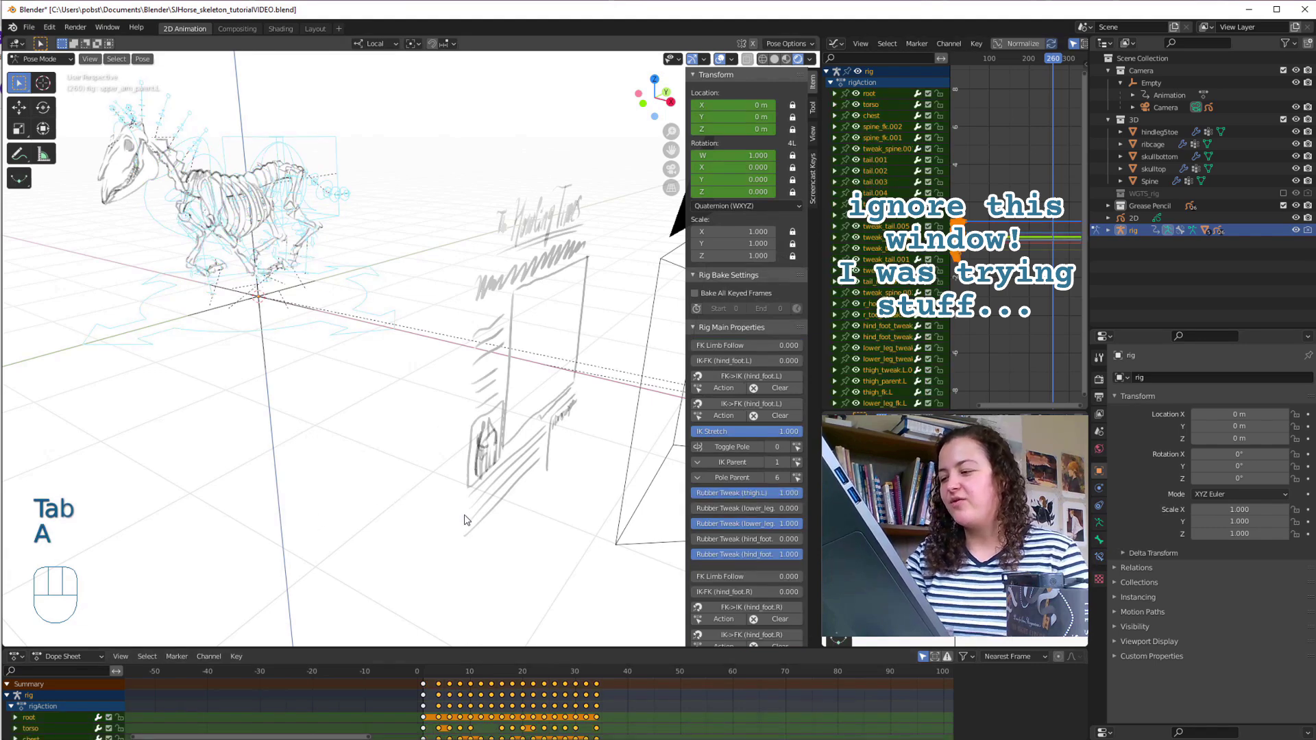
key("Tab")
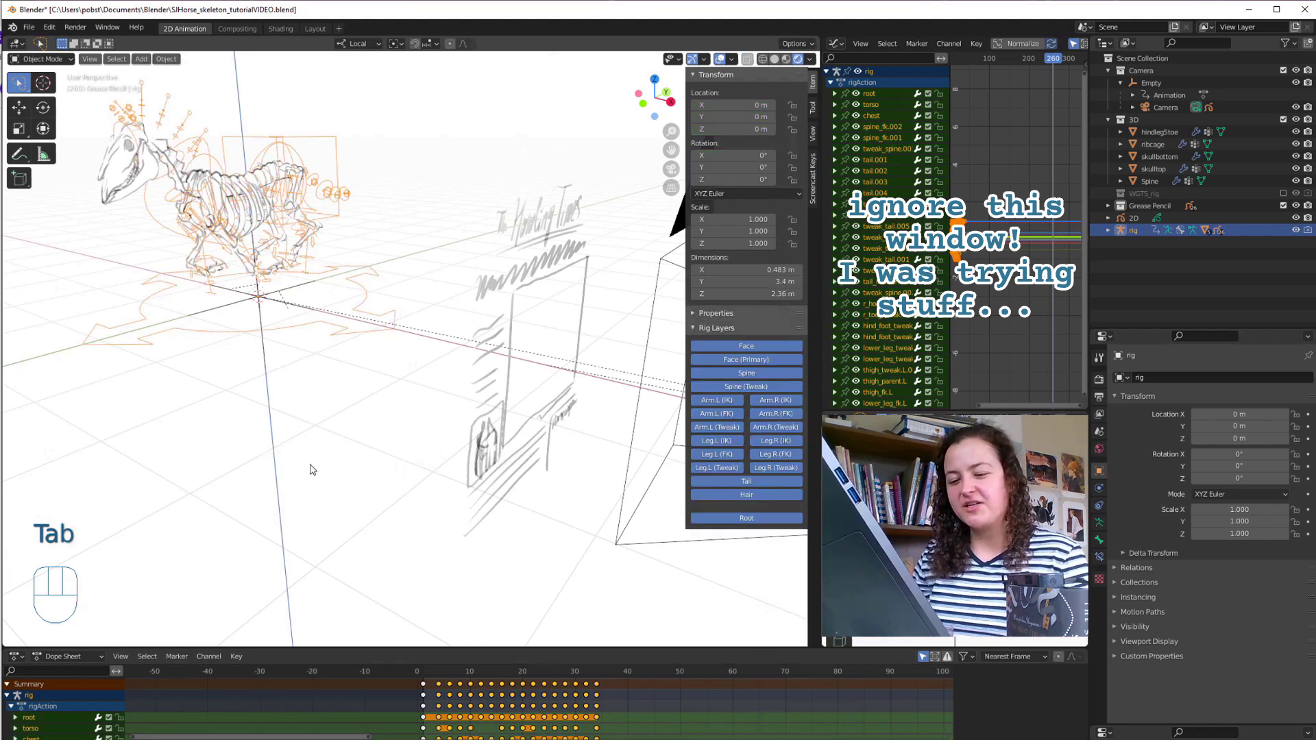
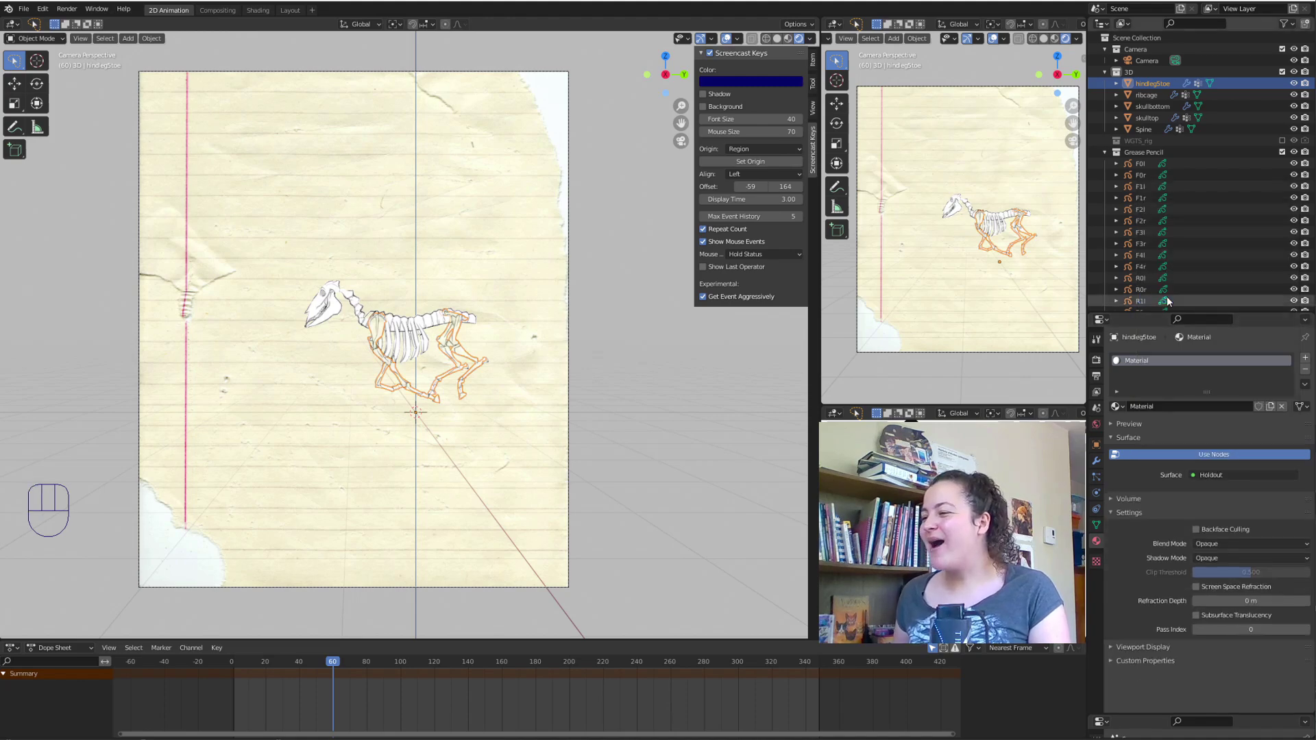
left_click_drag(658, 445, 619, 477)
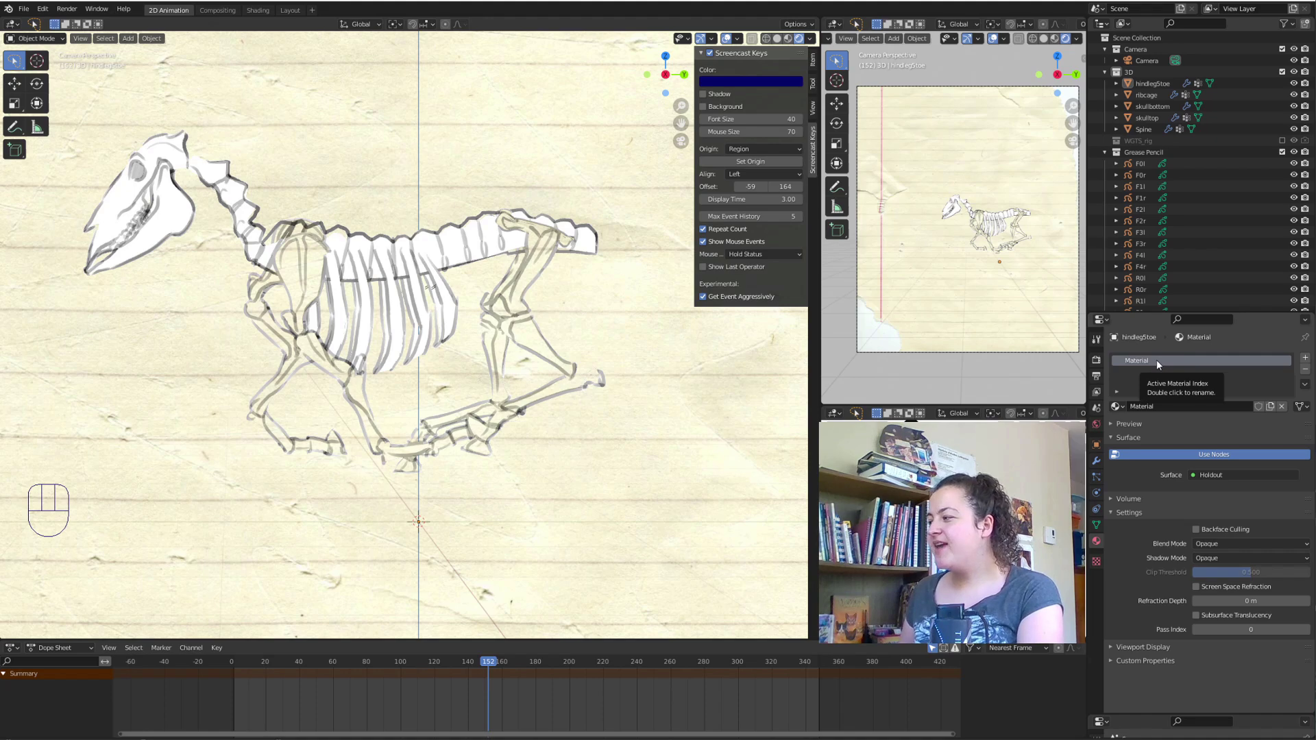
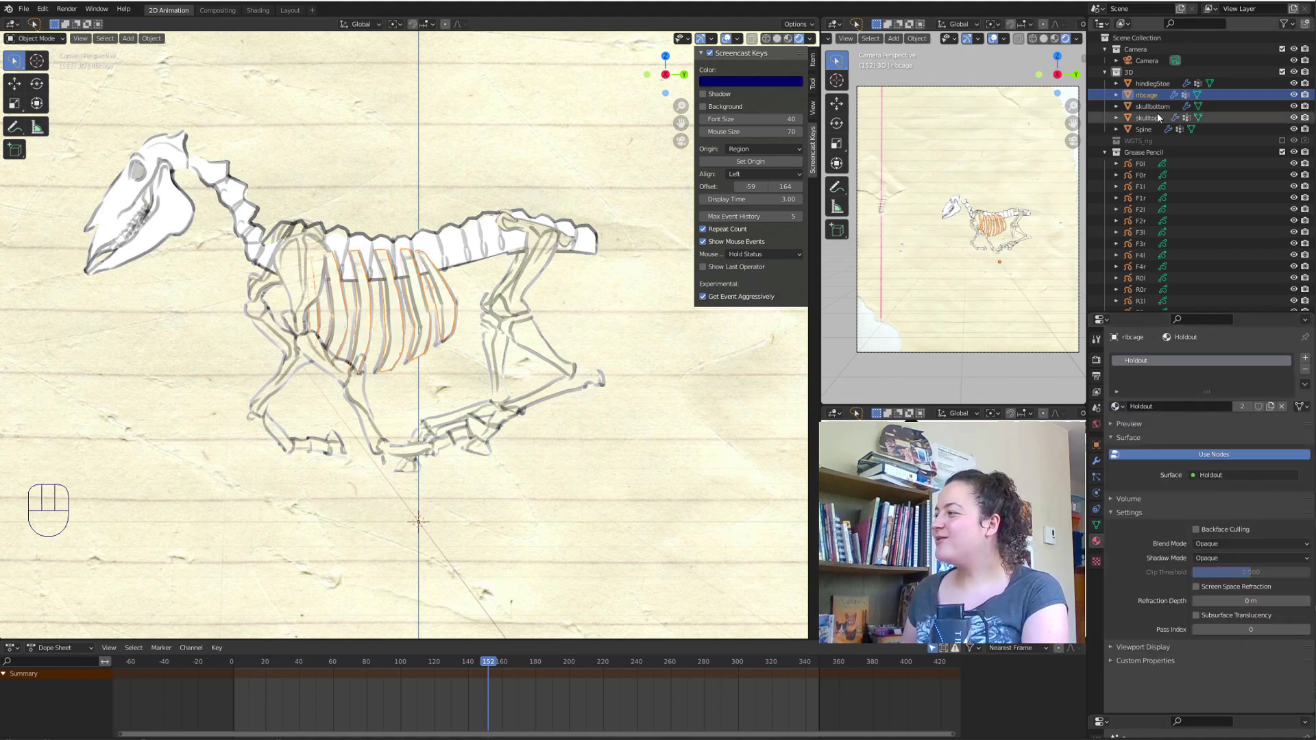
Assign the Holdout material to the remaining bone, scrub the timeline and check the World settings.
left_click(1162, 113)
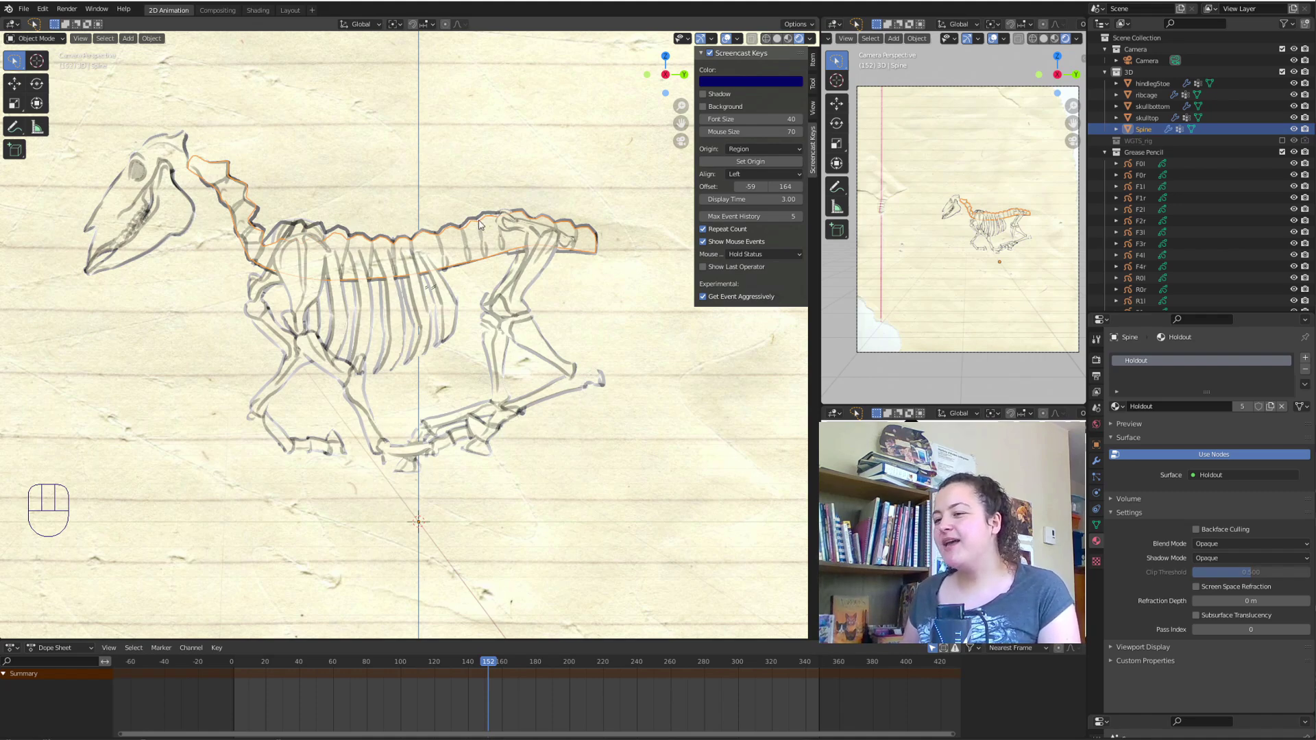
left_click(579, 149)
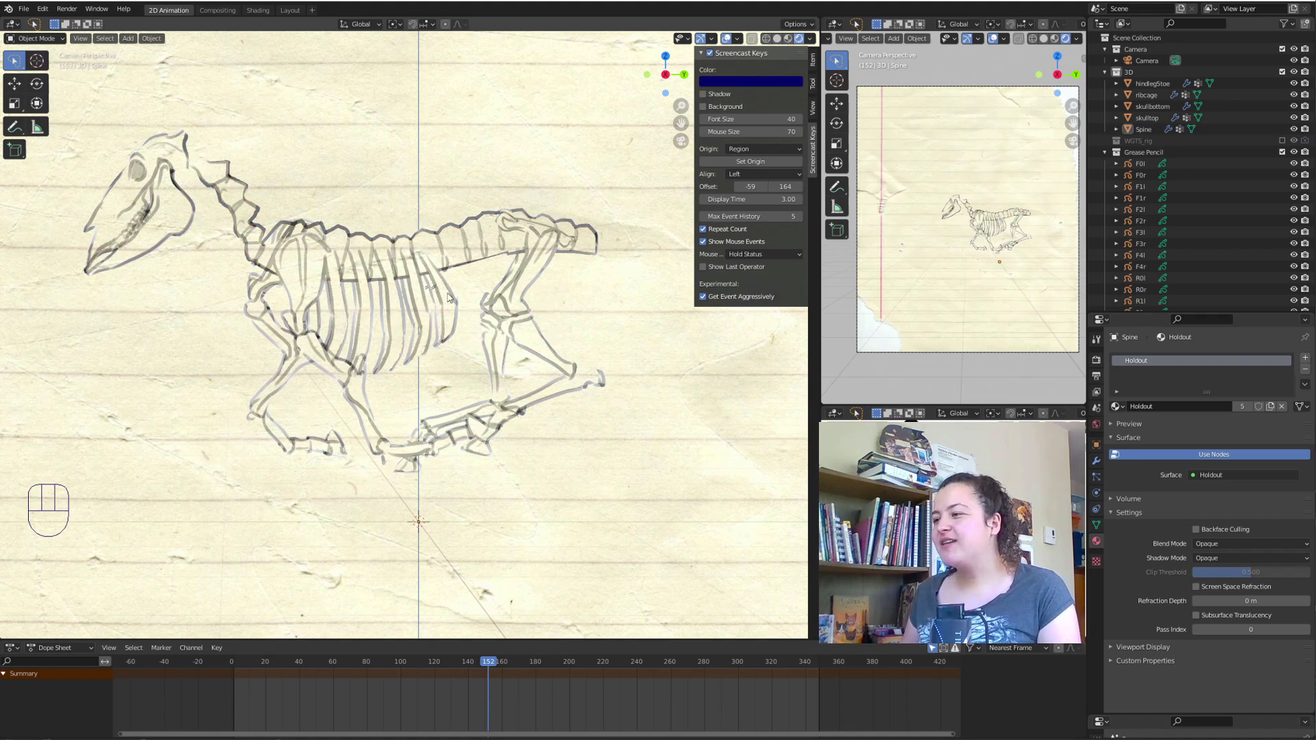
left_click_drag(511, 666, 575, 653)
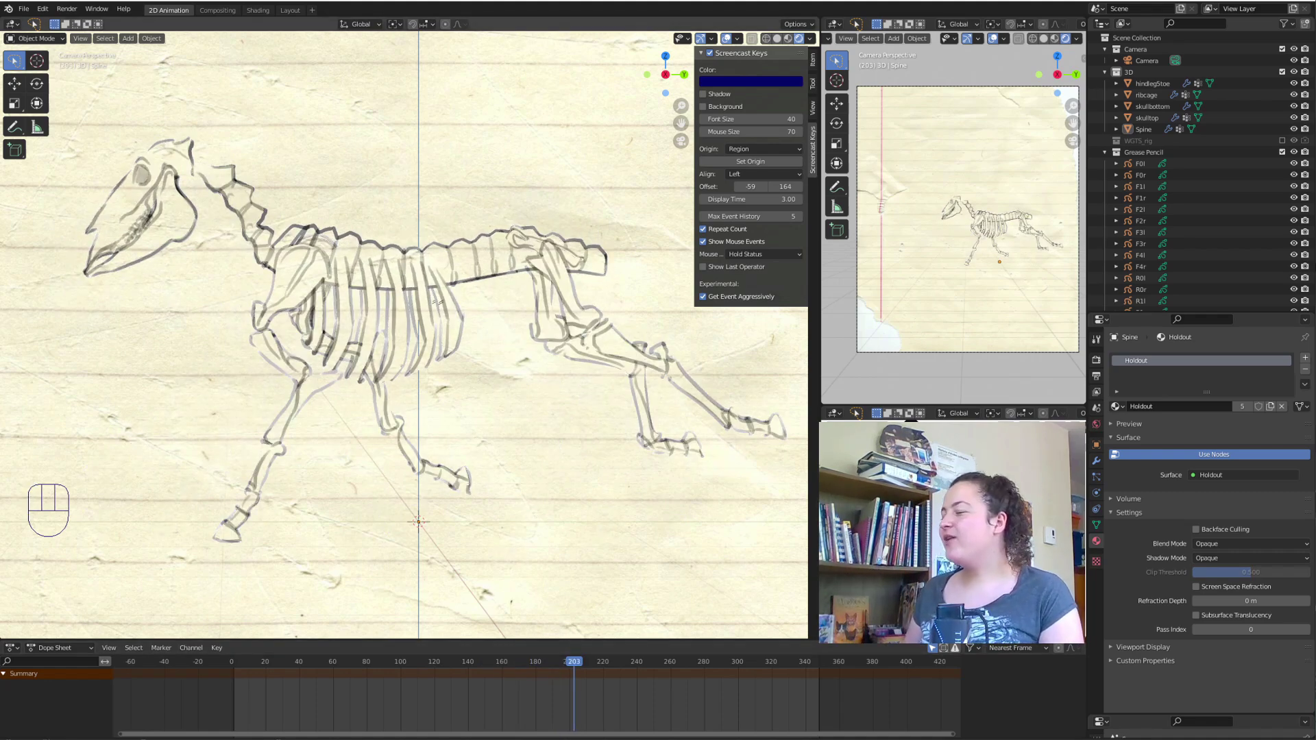
left_click(1286, 76)
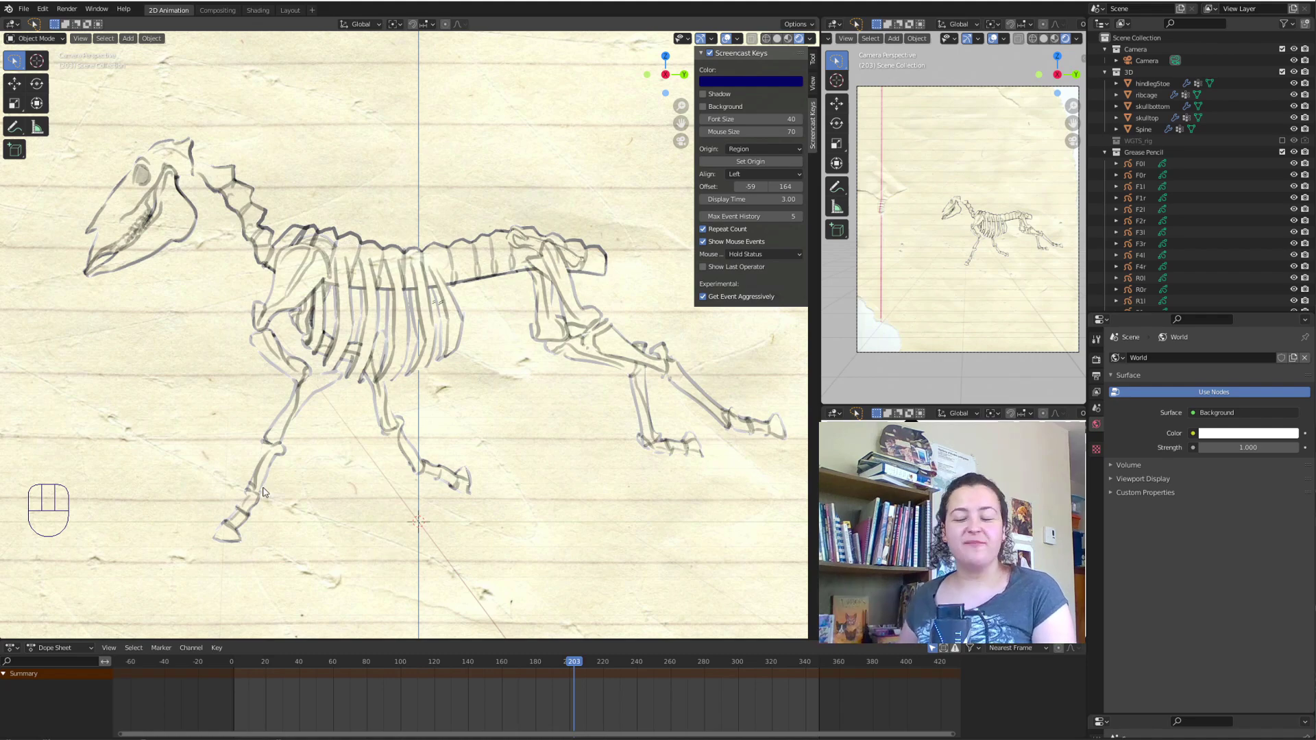
left_click_drag(558, 669, 314, 593)
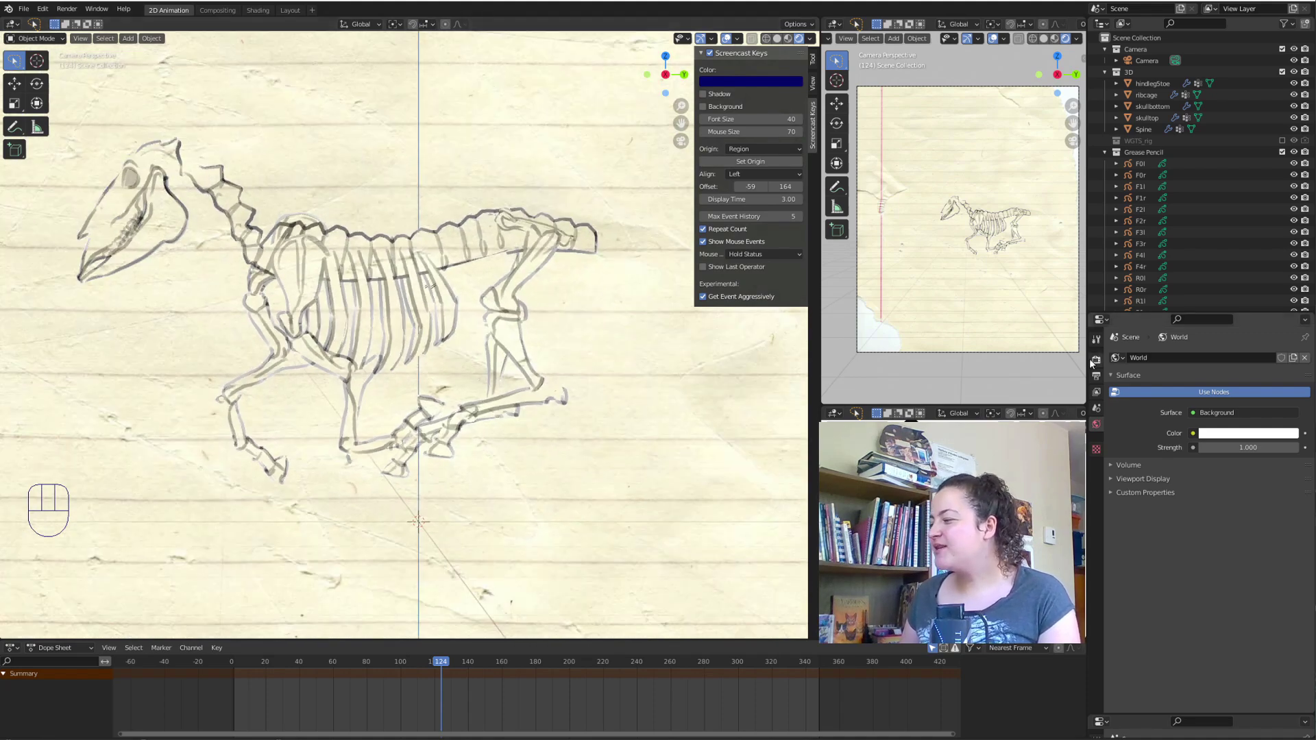
Show the Render Properties with the Eevee engine's sampling and film options.
left_click(1103, 364)
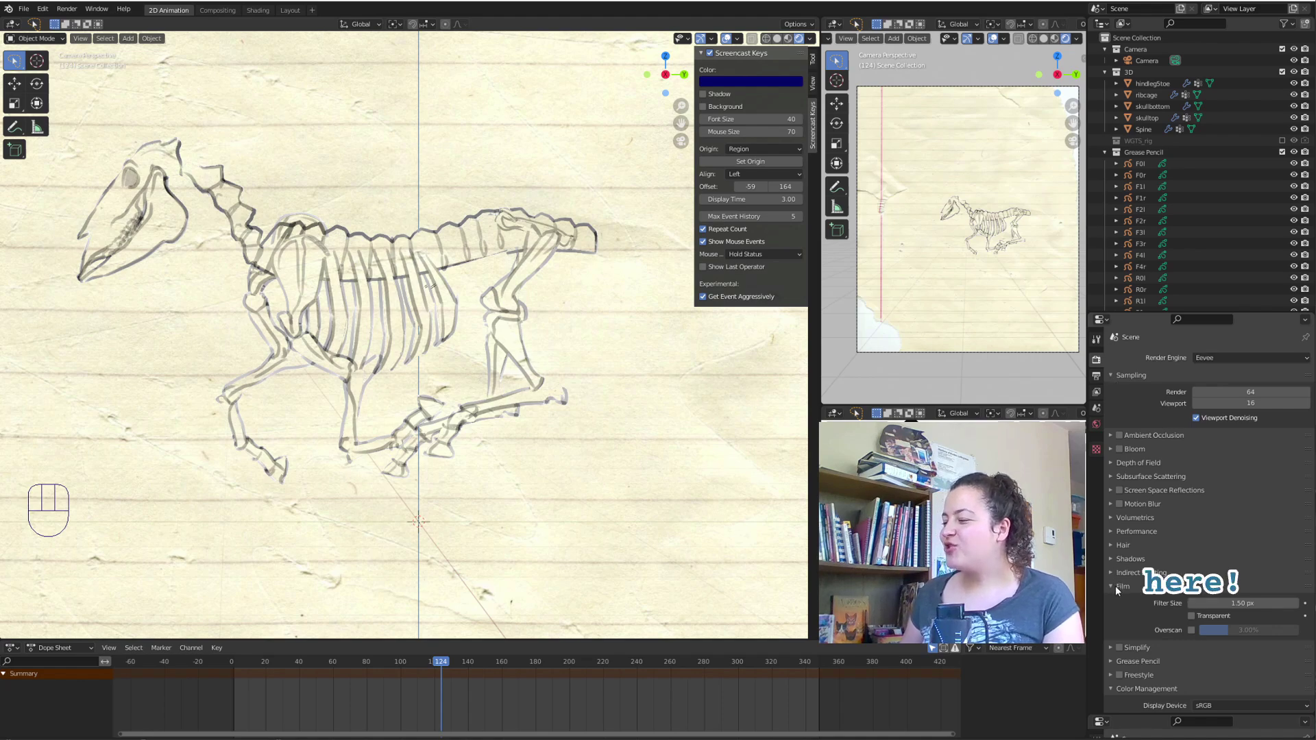
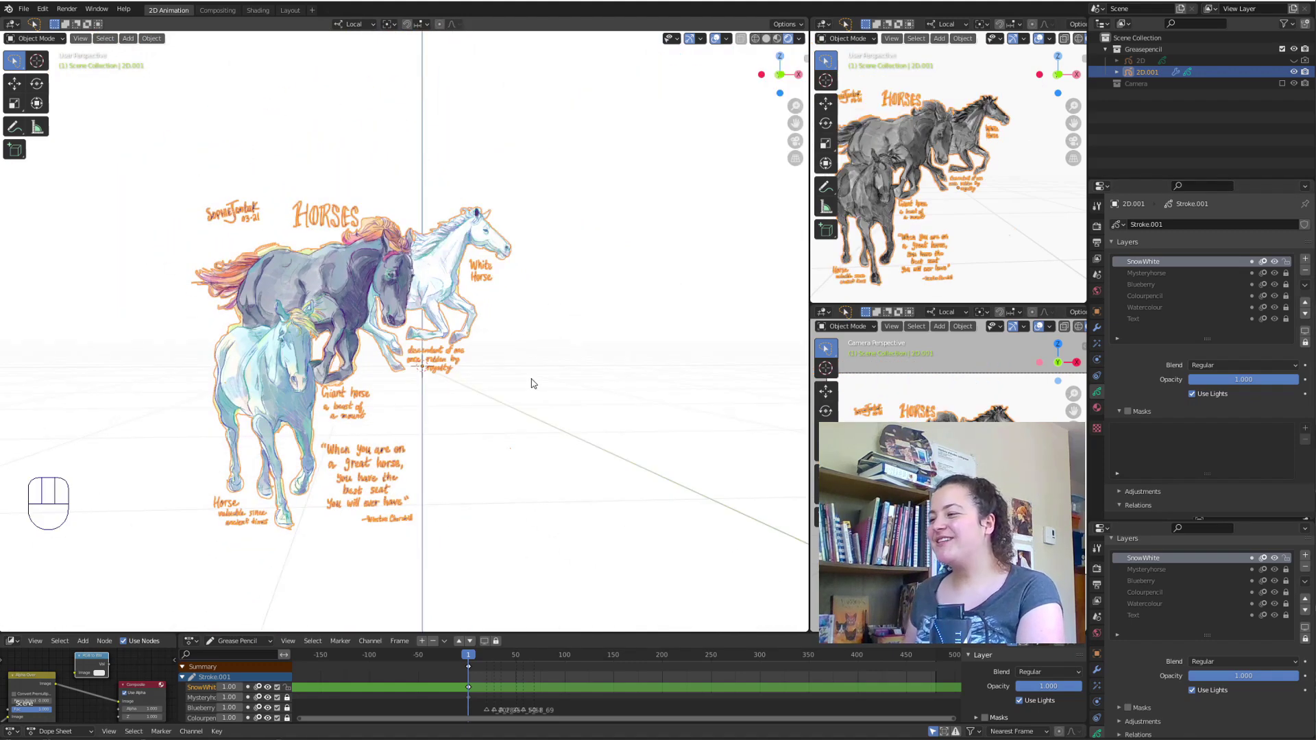
key("ctrl+c")
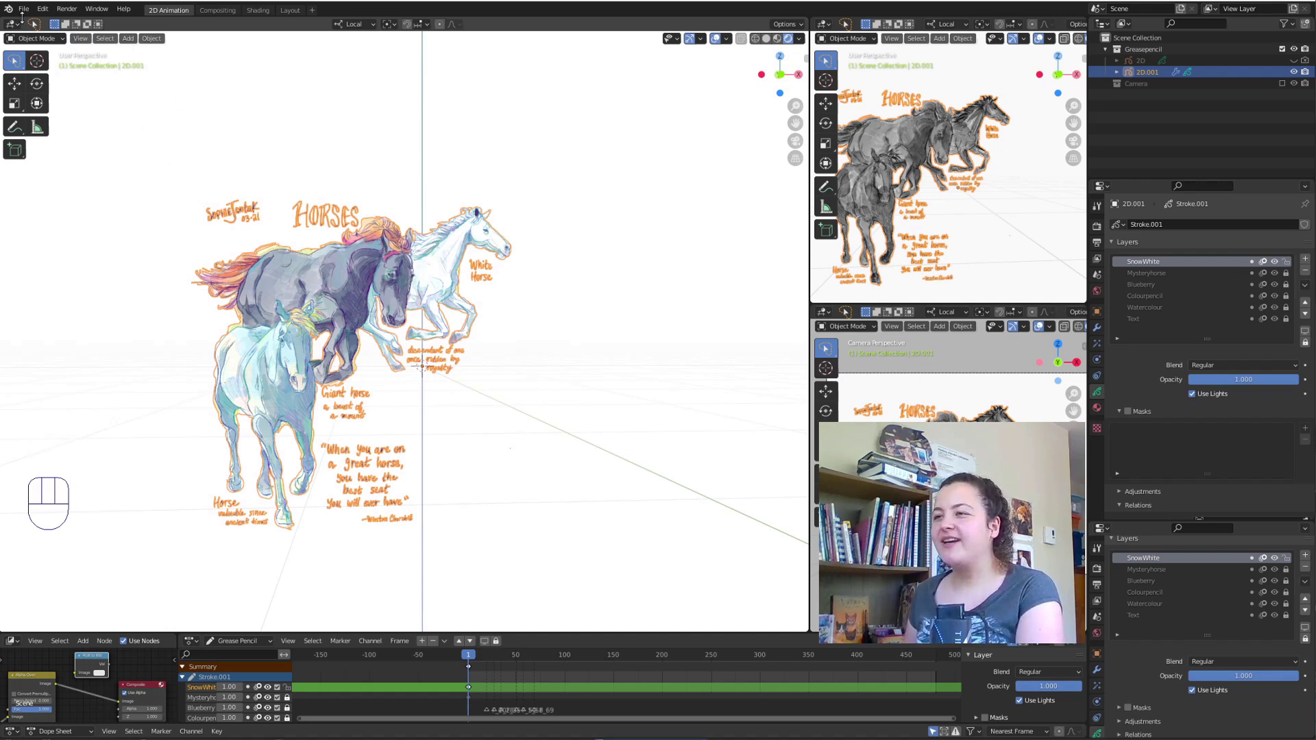
Look through the camera at the paper and begin rotating the 2D.001 horse drawing.
left_click(22, 13)
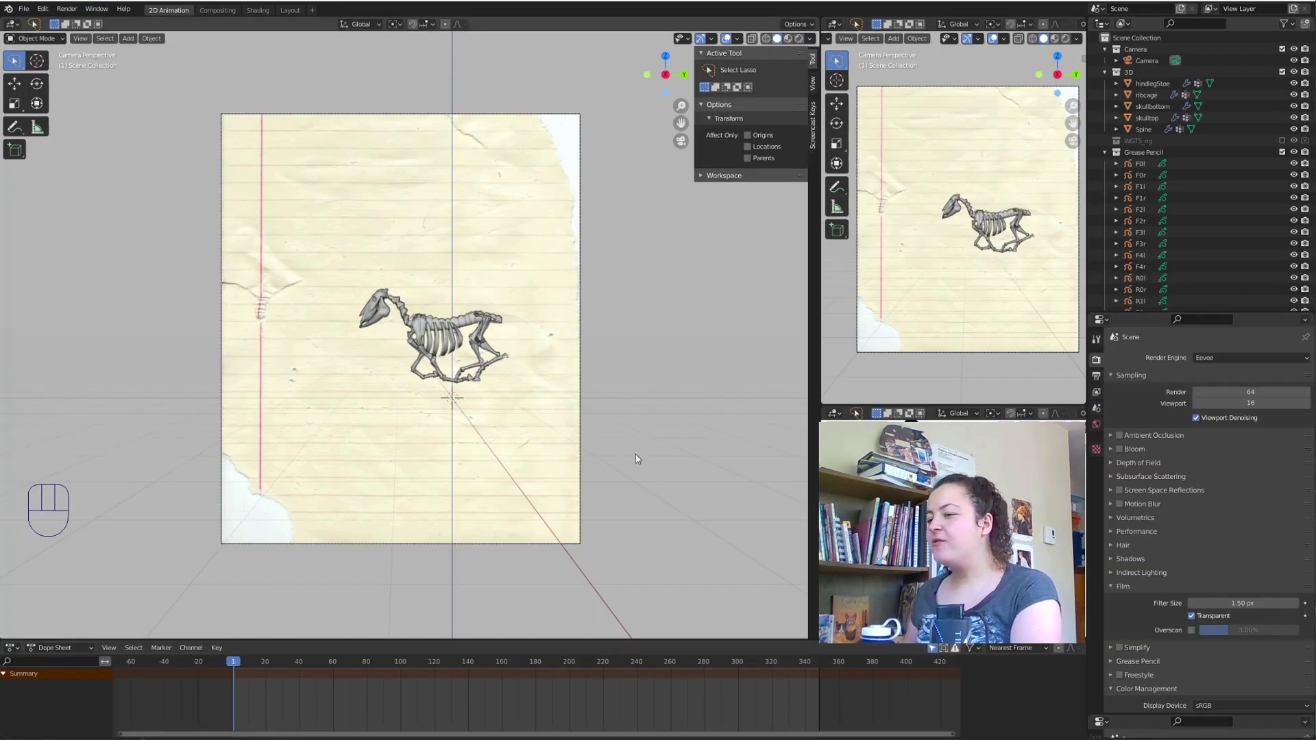
key("ctrl+v")
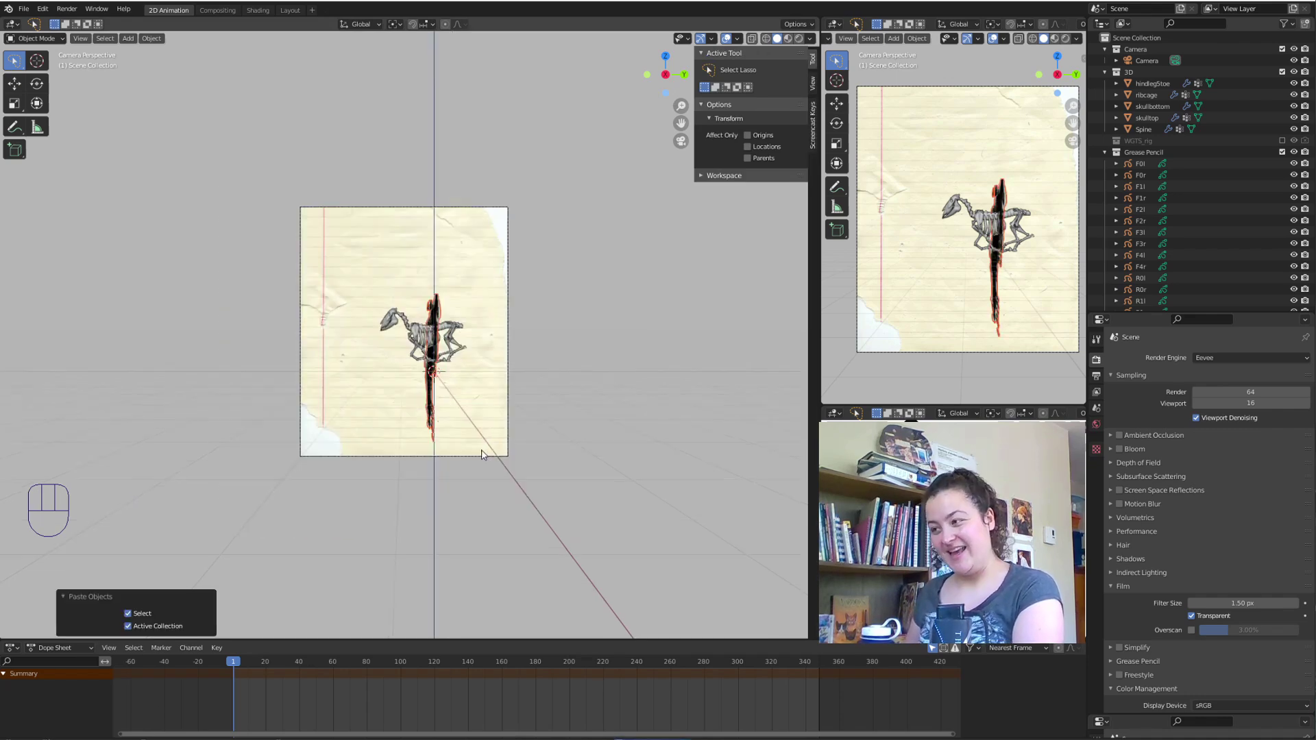
left_click_drag(390, 446, 407, 443)
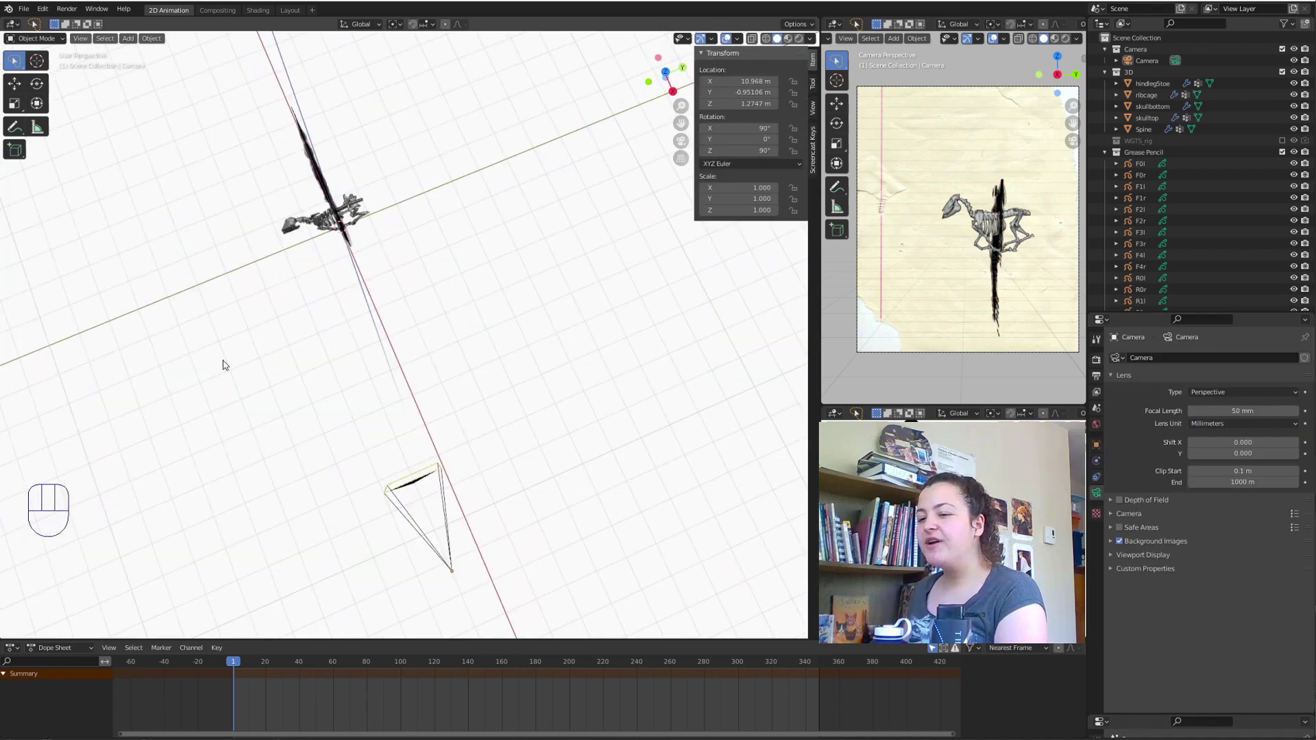
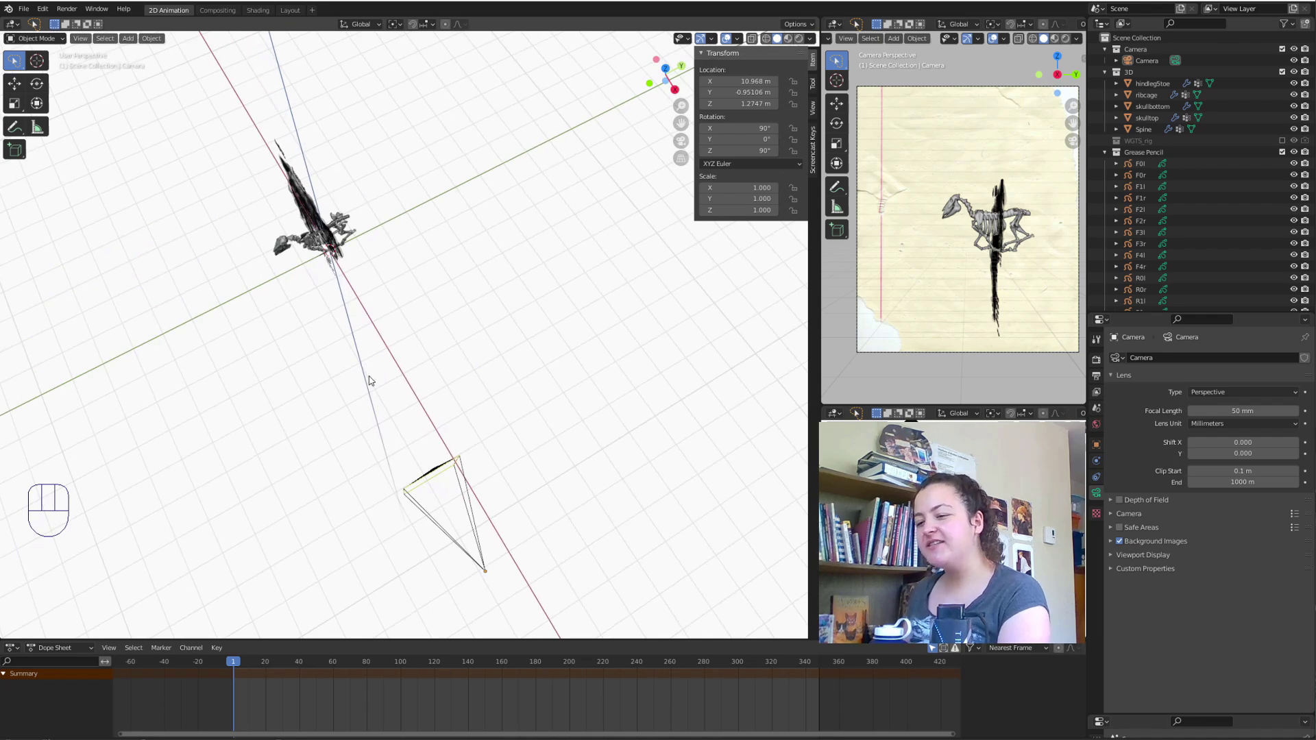
key("KP_0")
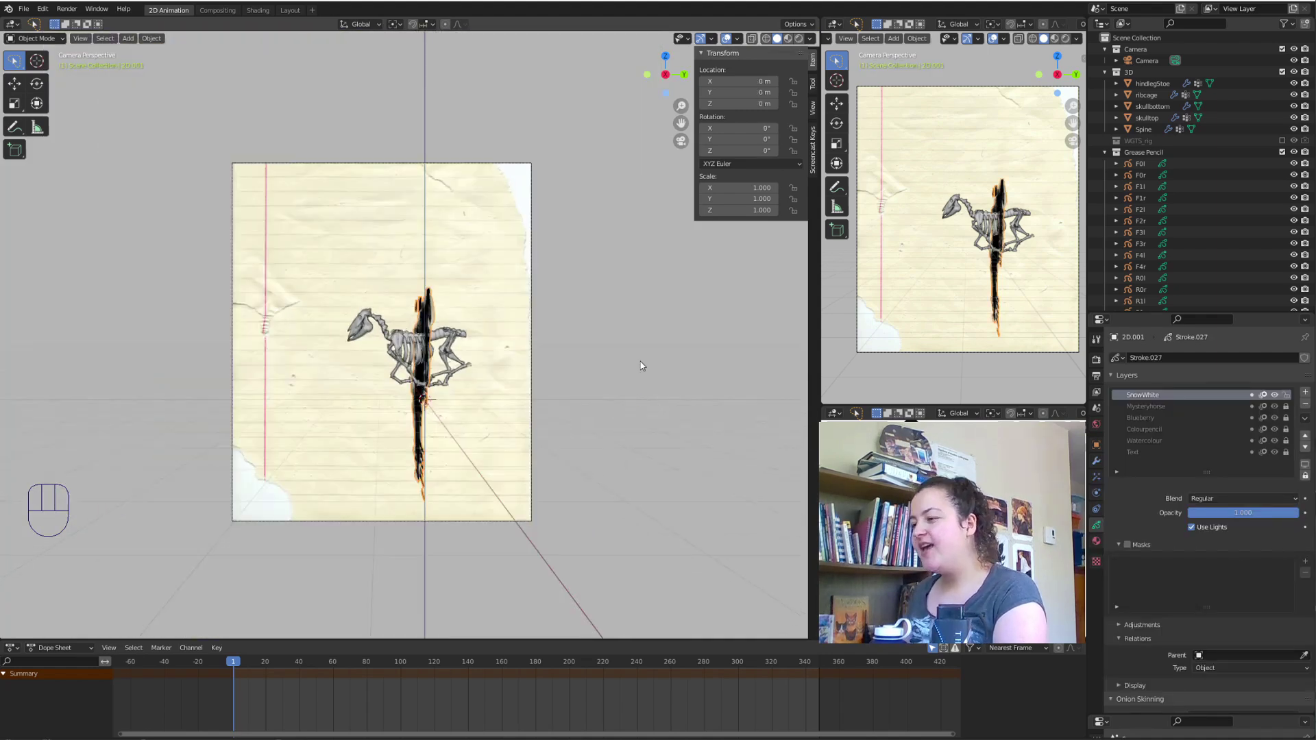
key("r")
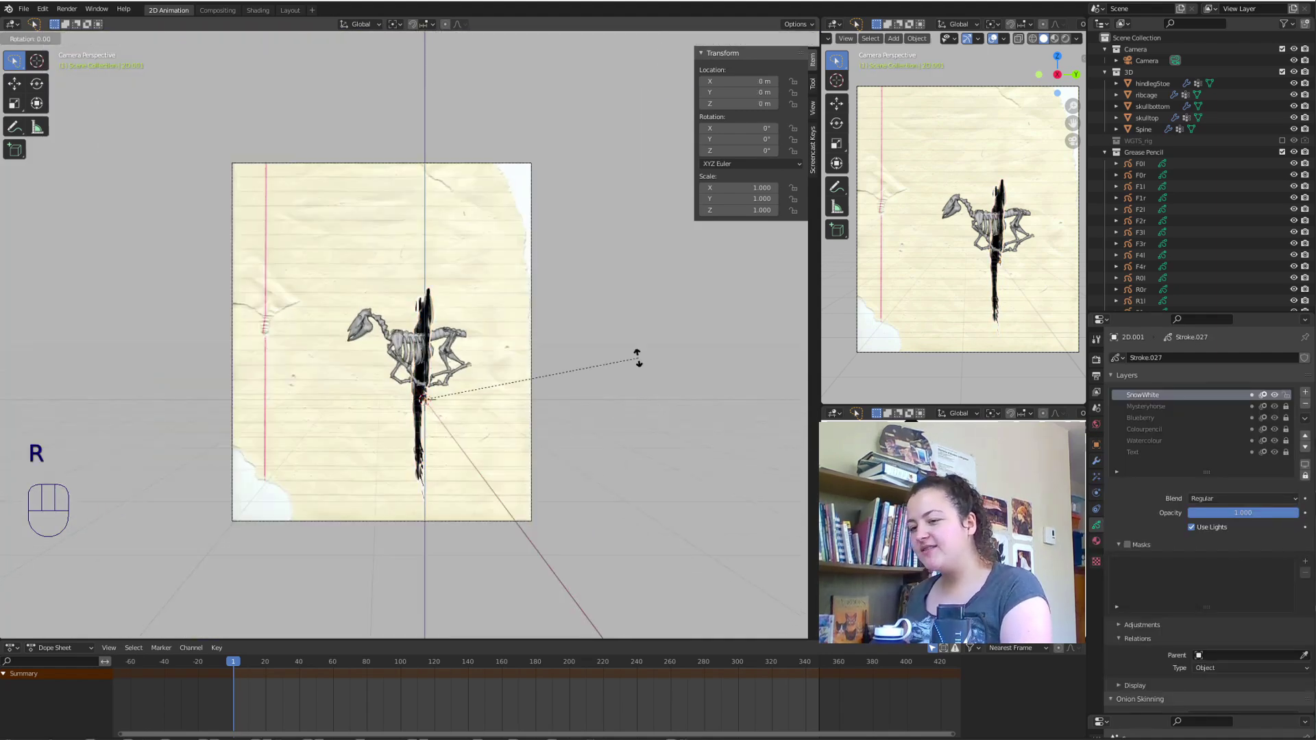
Rotate the horse drawing 90° about the Z axis so it faces the camera.
key("z")
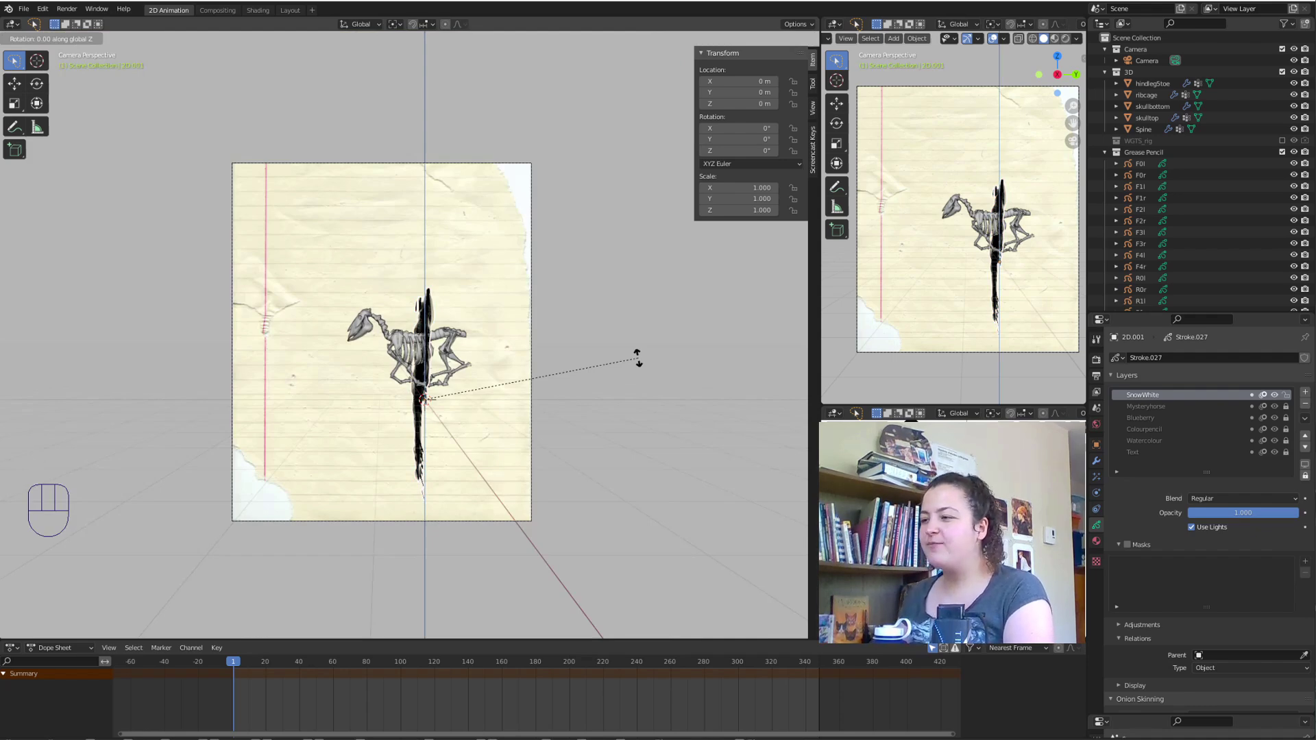
key("KP_9")
key("KP_0")
key("KP_Enter")
left_click_drag(459, 428, 614, 460)
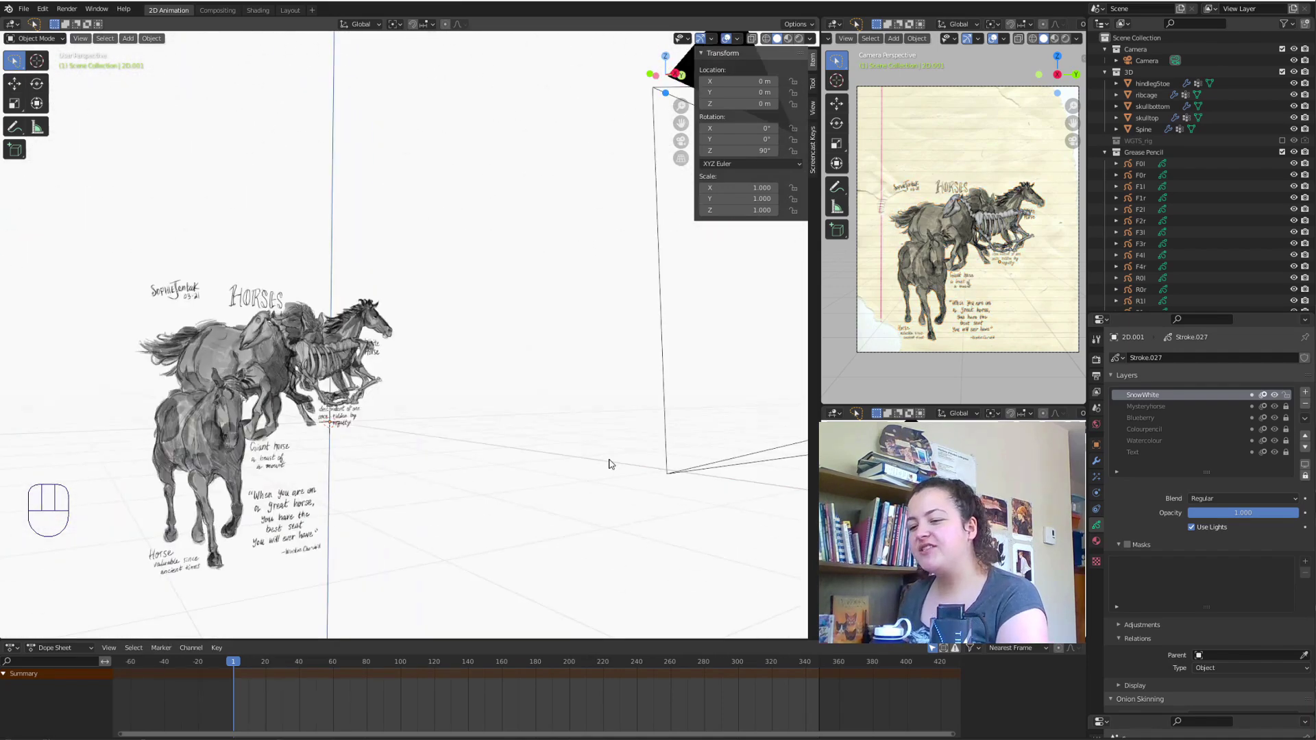
Return to camera view to check the turned drawing in the frame.
key("KP_0")
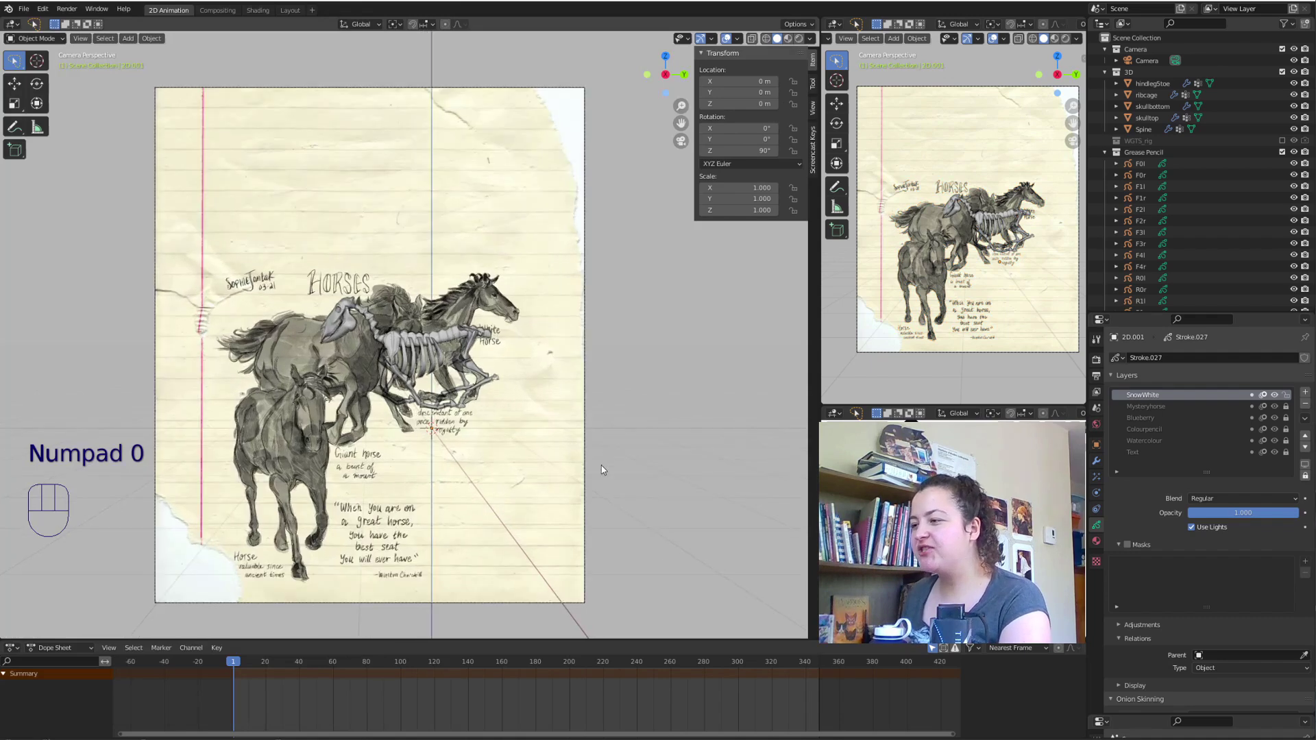
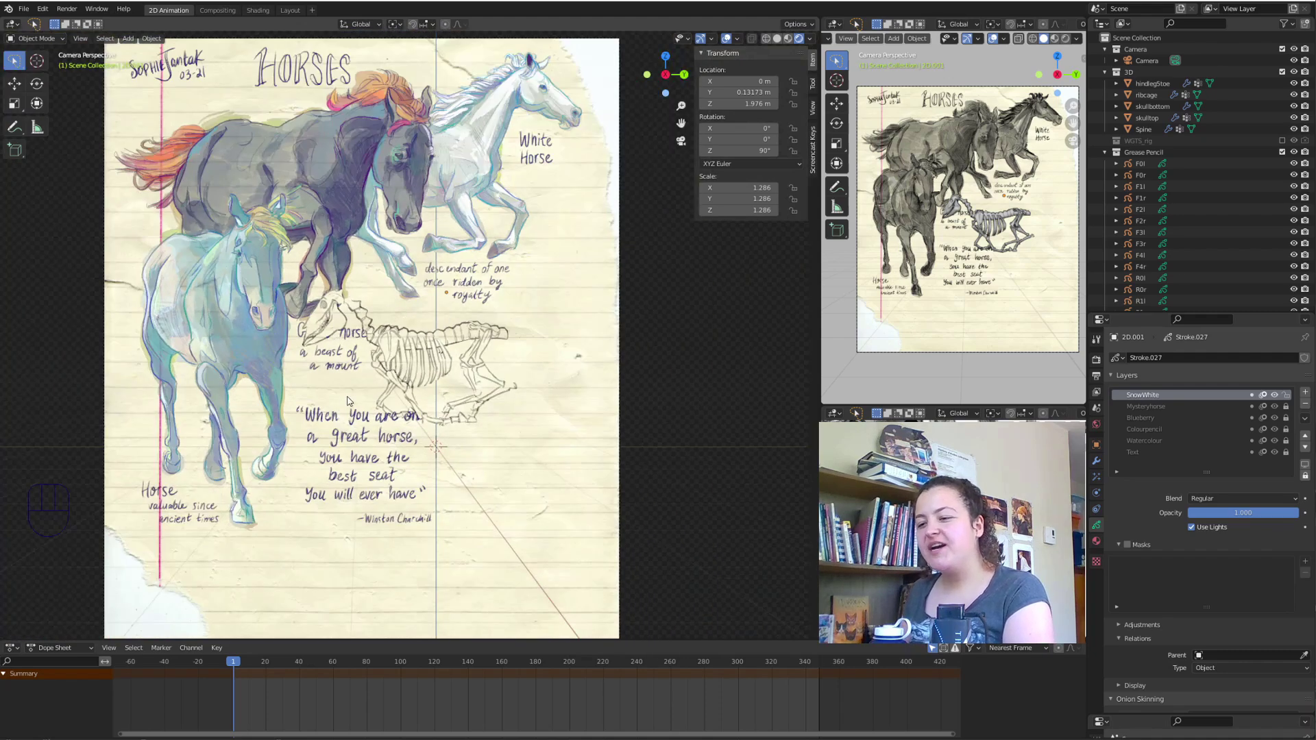
Slide the horse drawing along the X axis to sit much nearer the camera.
left_click_drag(353, 401, 843, 127)
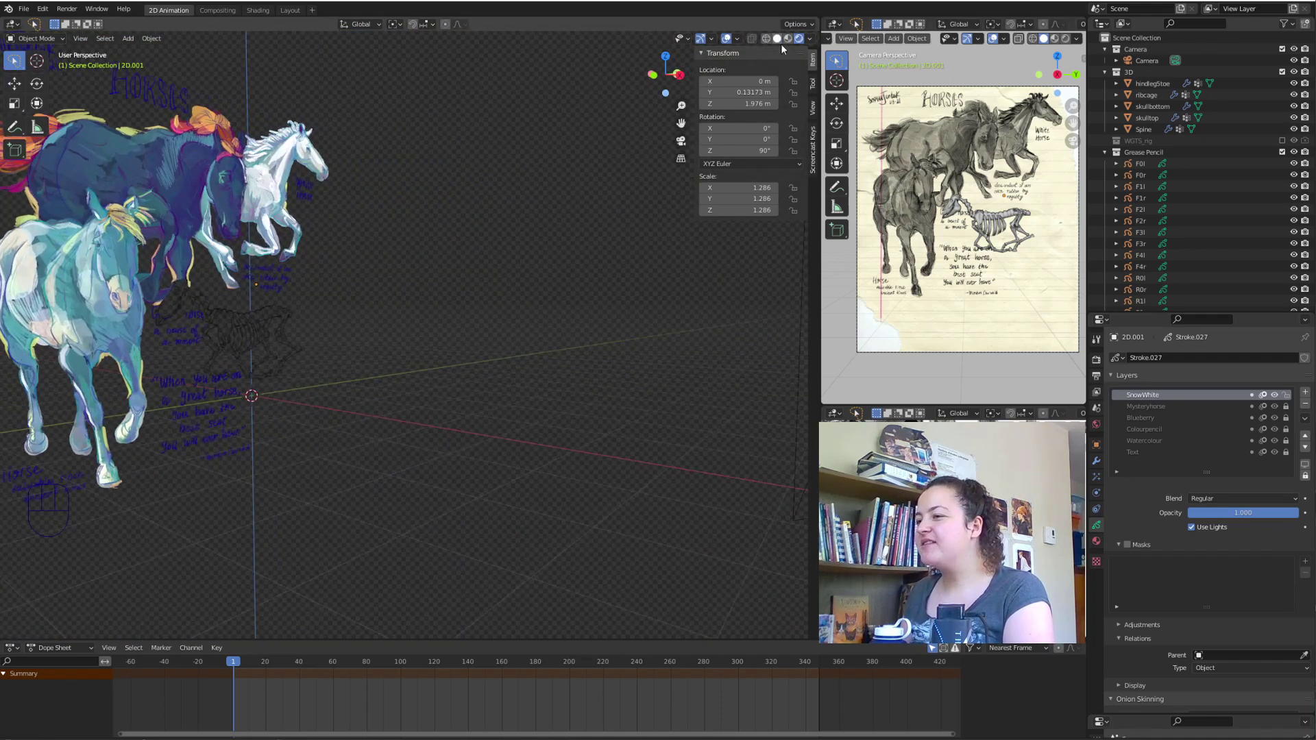
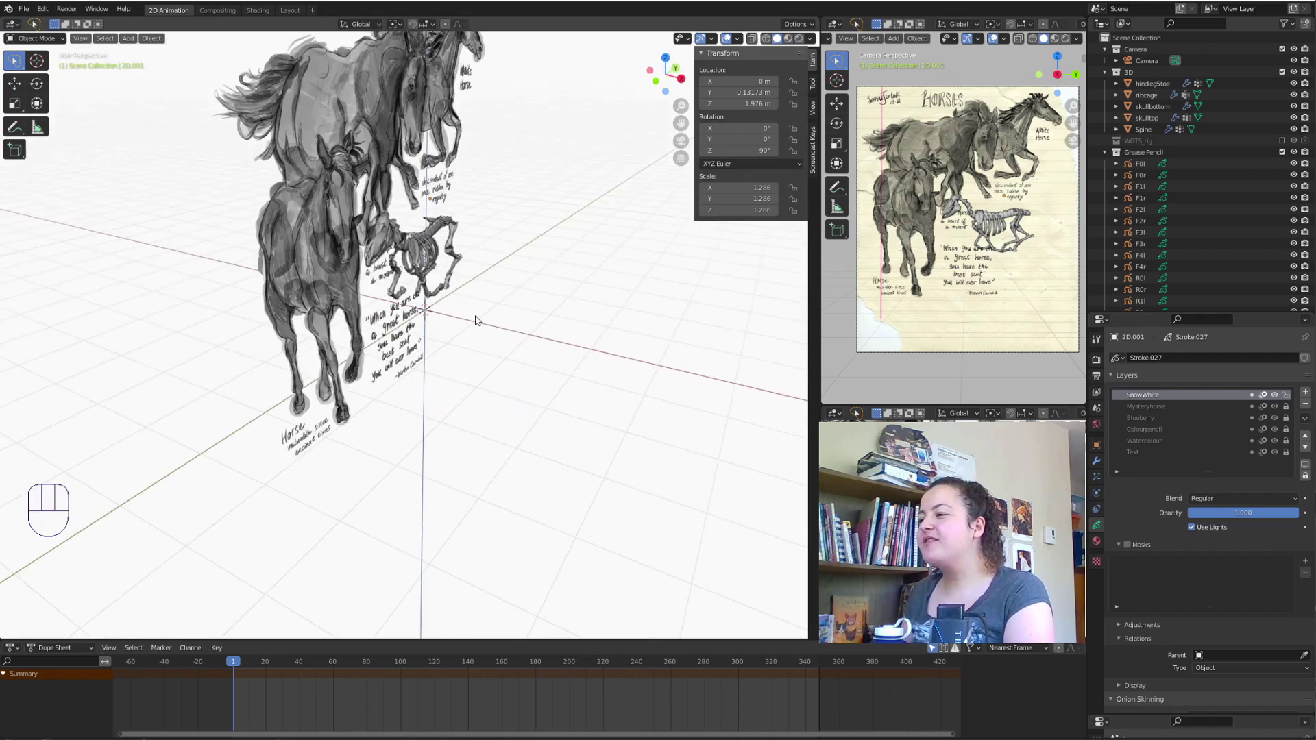
left_click_drag(417, 308, 340, 295)
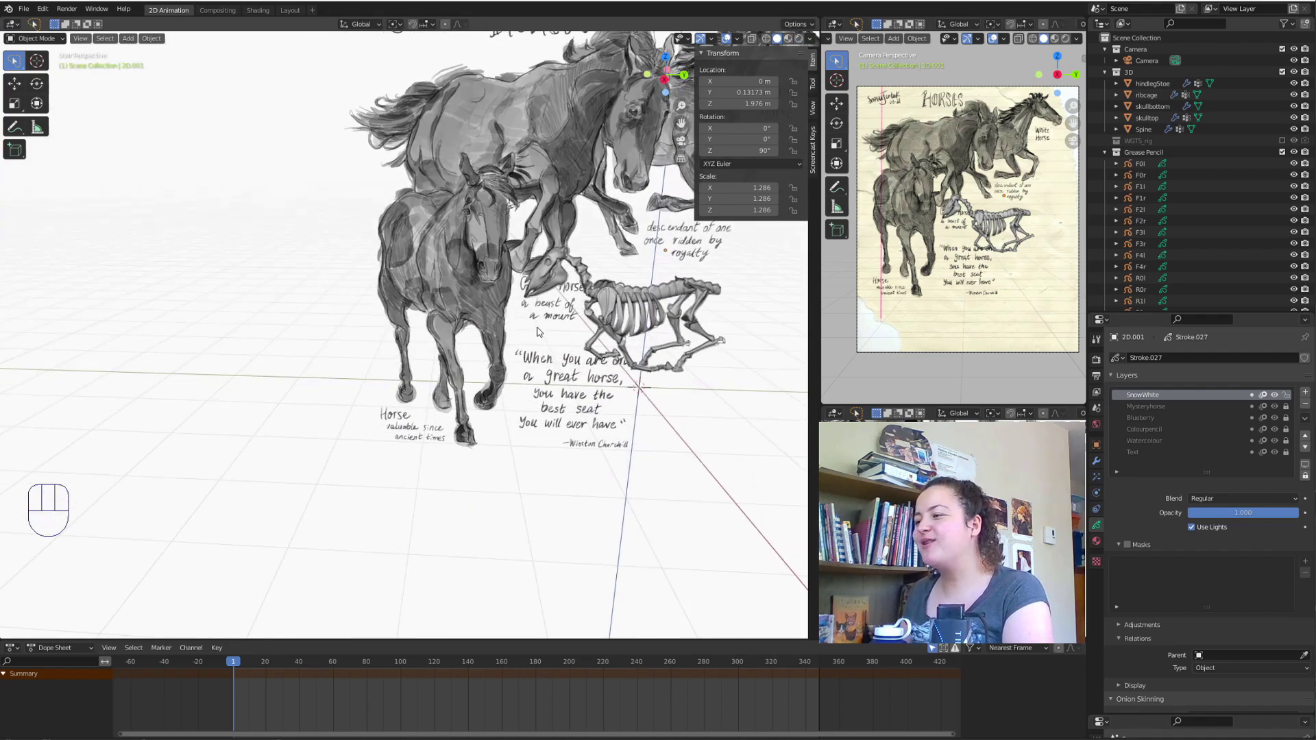
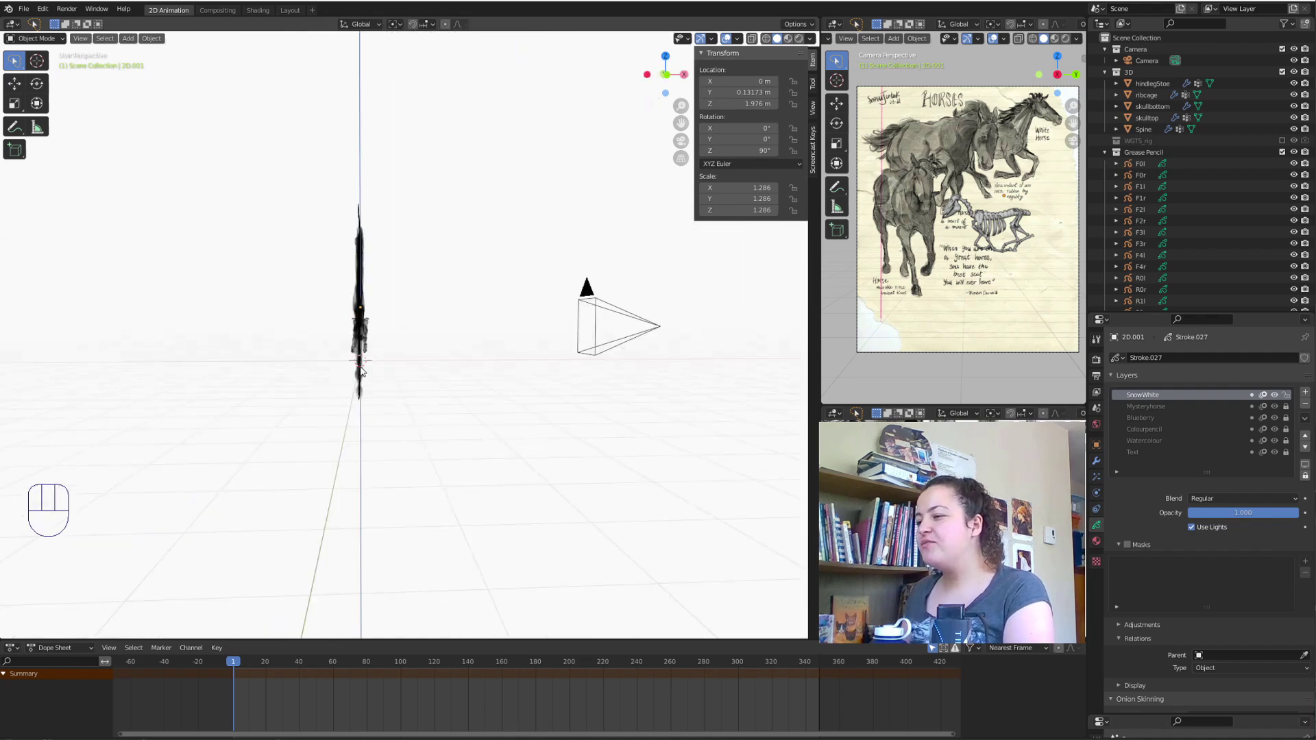
middle_click(466, 435)
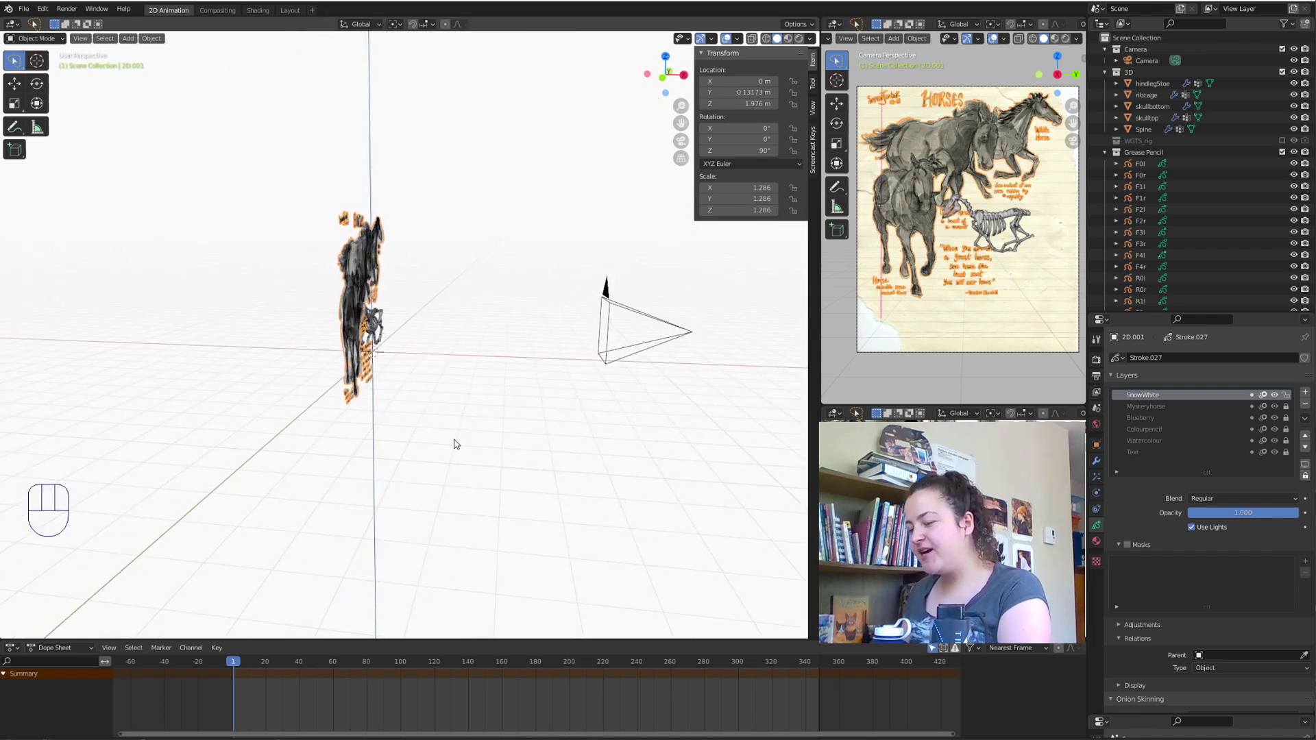
key("g")
key("x")
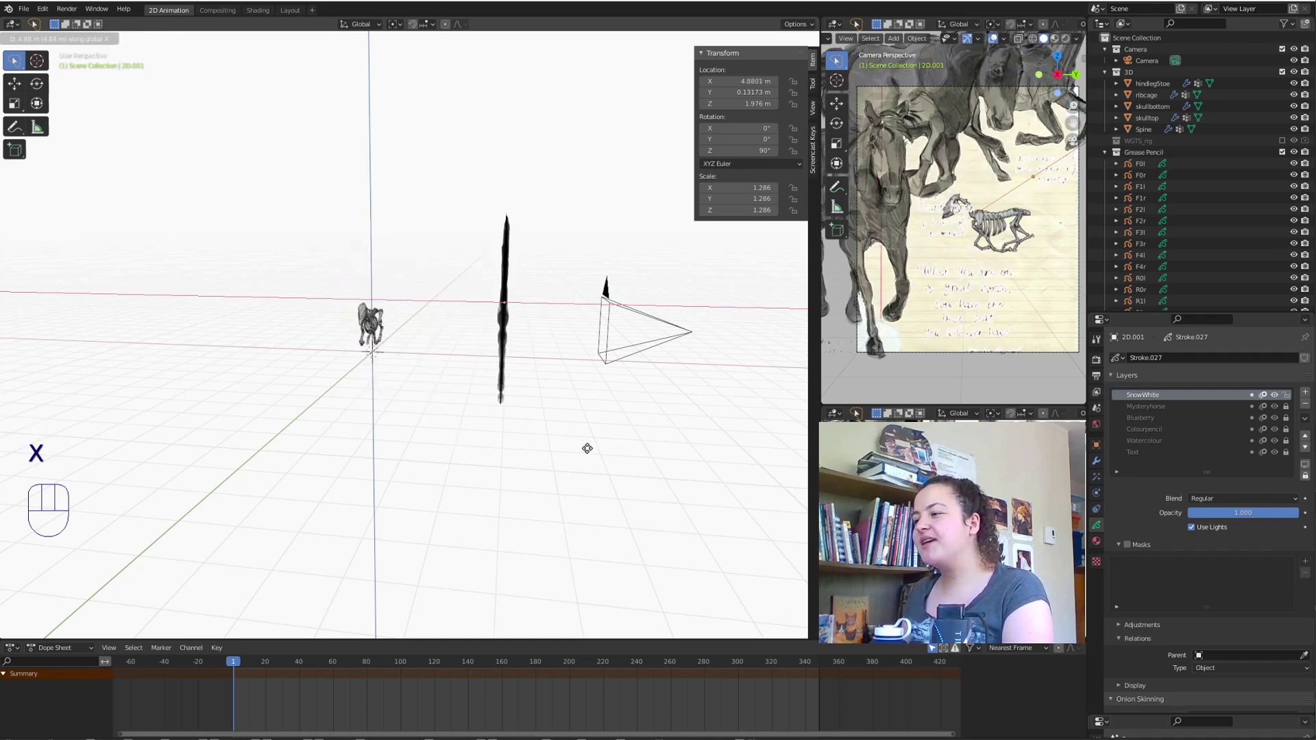
left_click(473, 344)
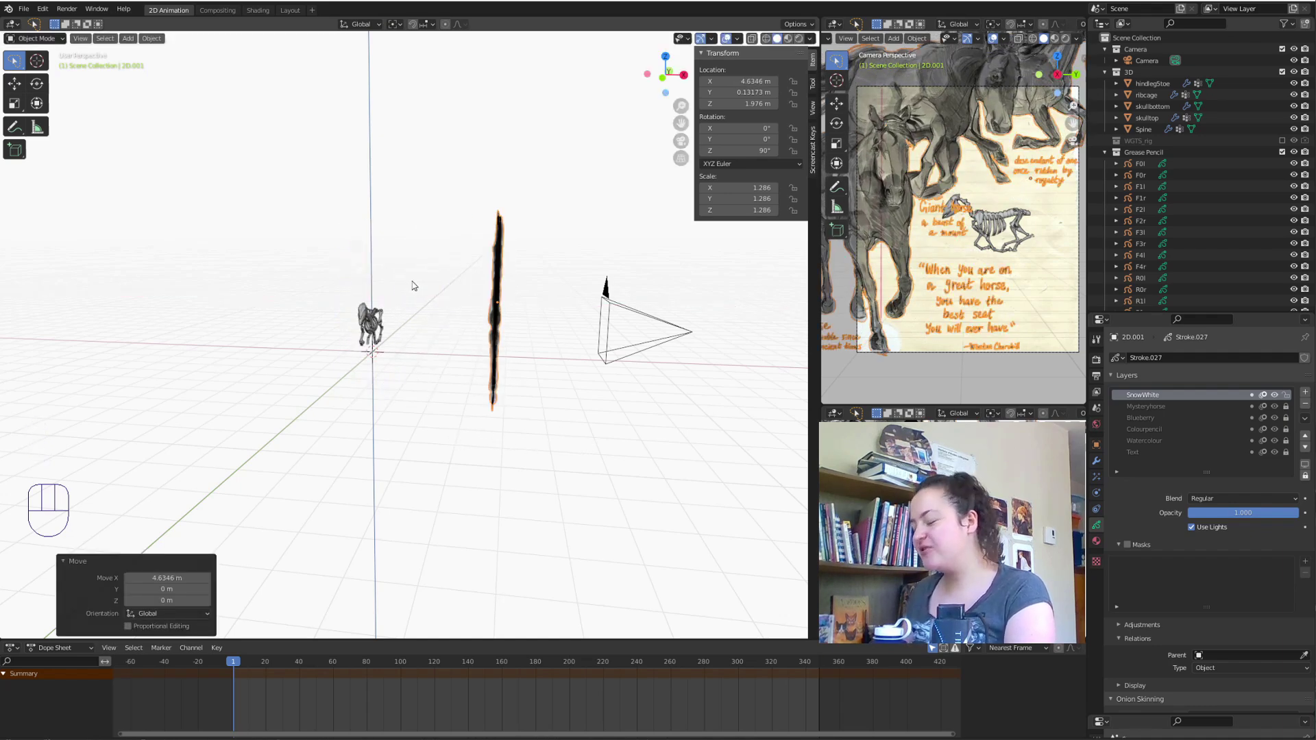
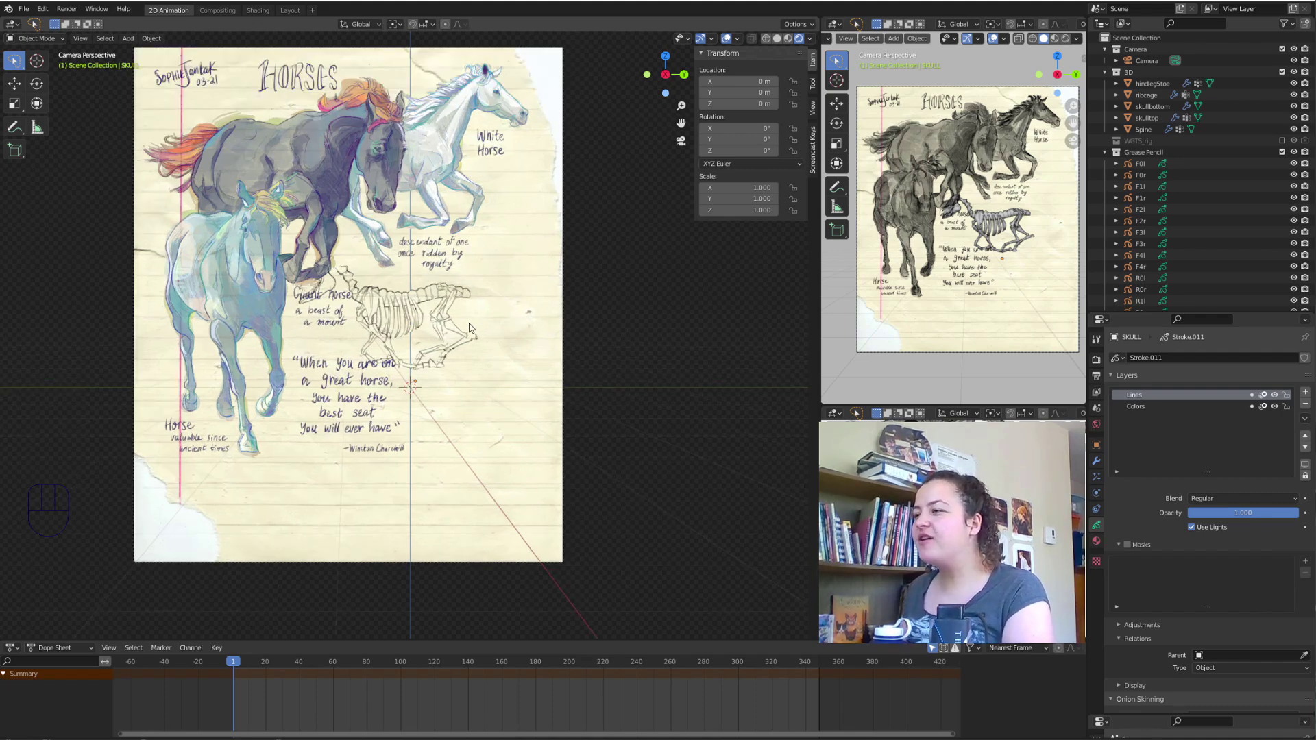
Parent the 2D.001 horse drawing to the Camera in the Outliner.
left_click(408, 221)
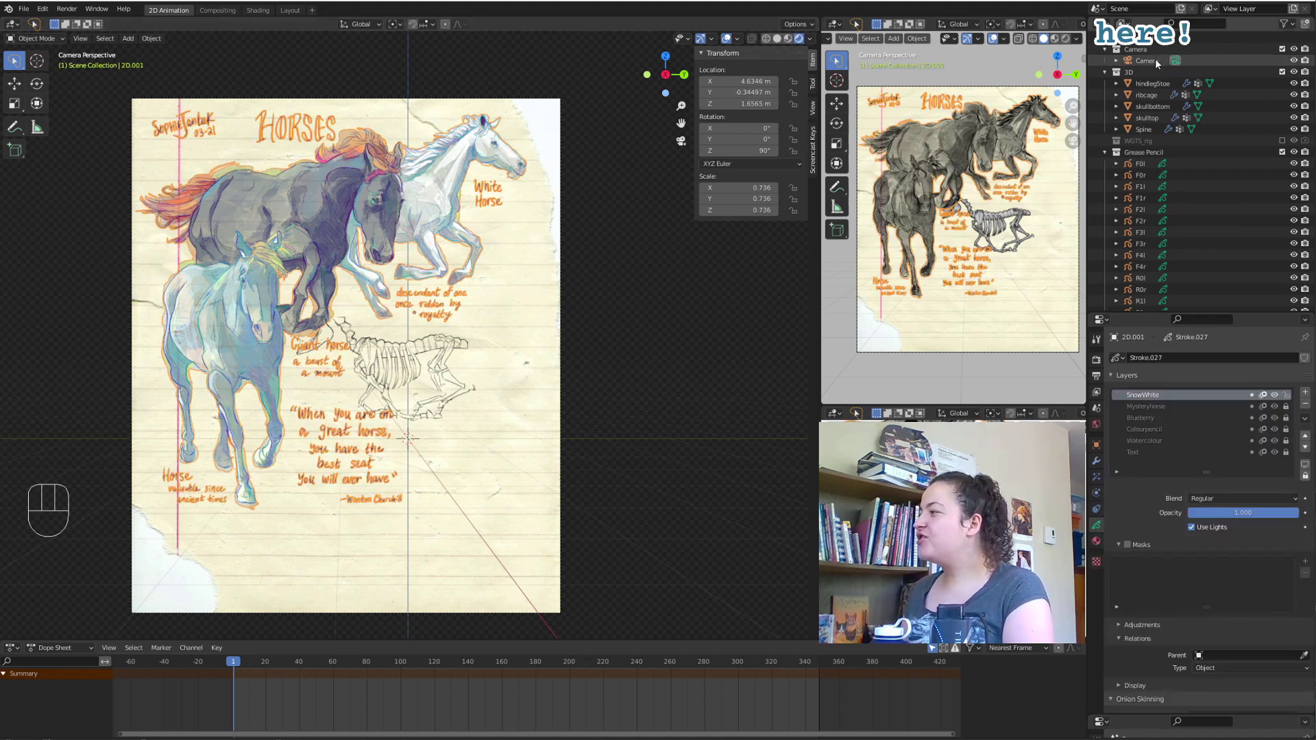
left_click(1159, 64)
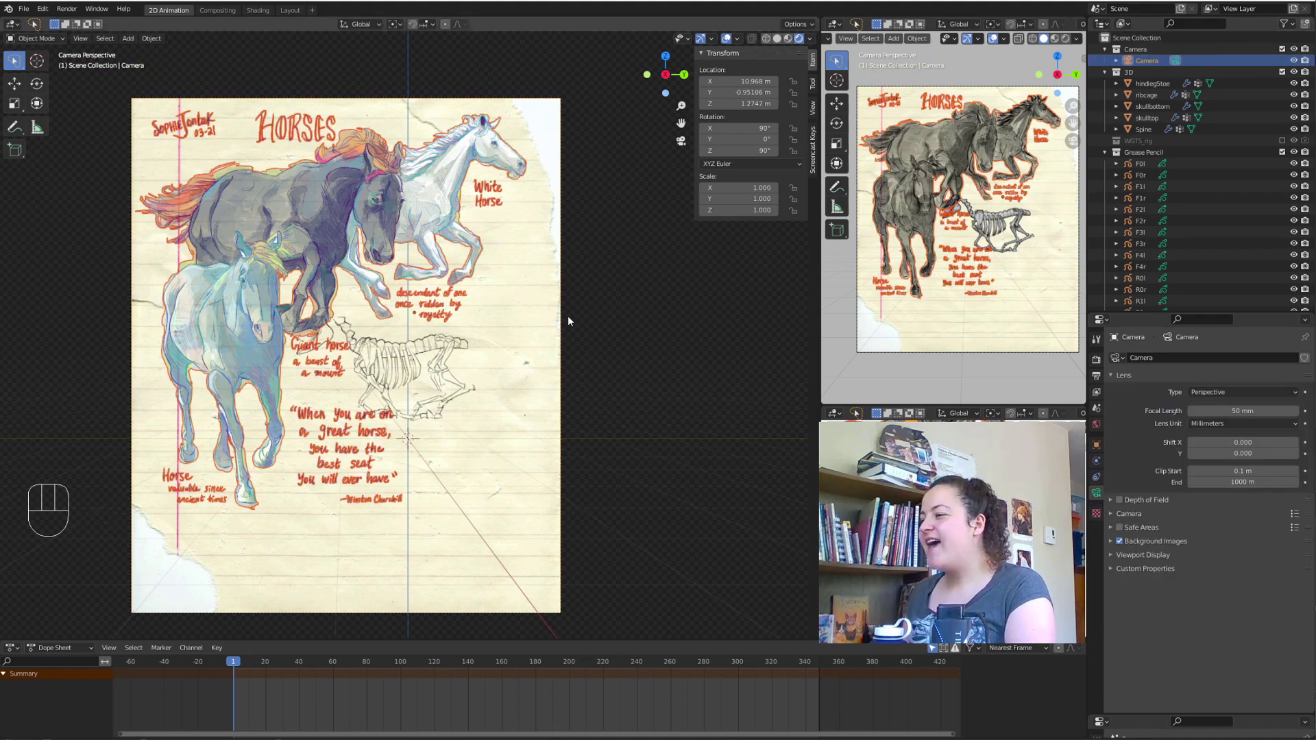
left_click_drag(571, 320, 562, 421)
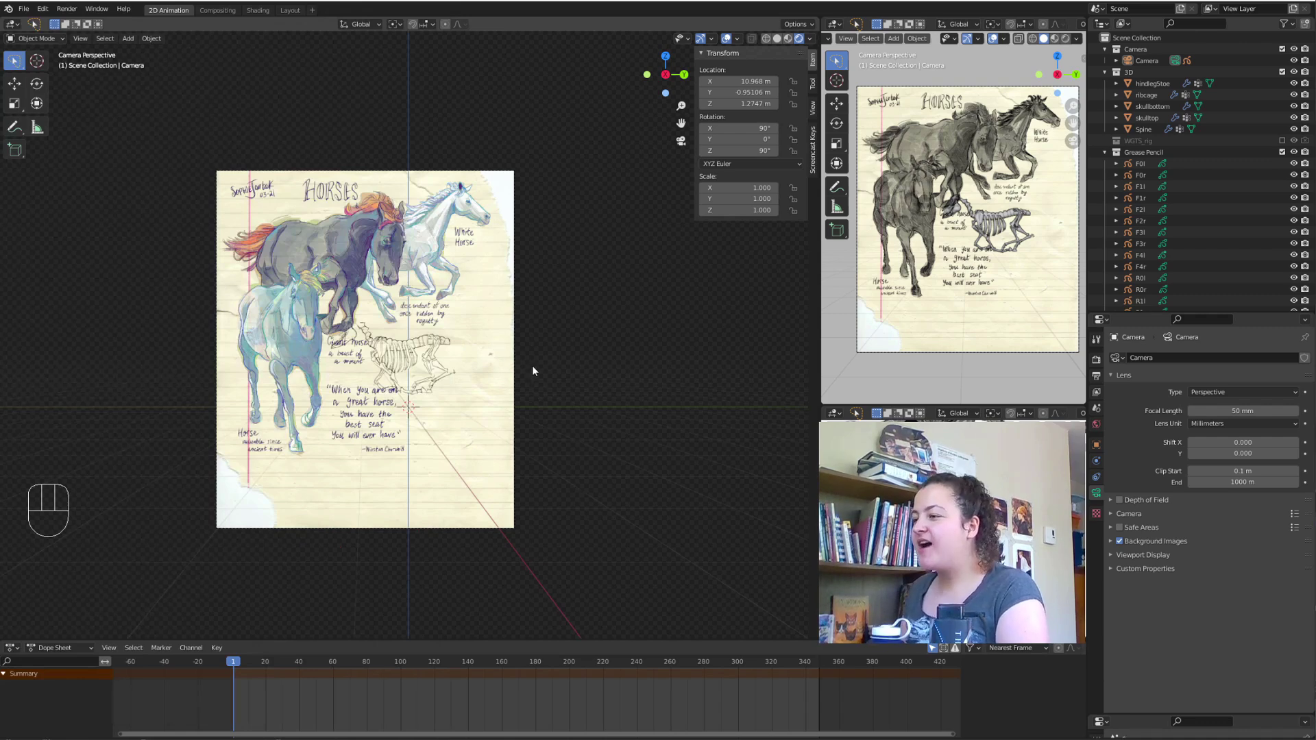
Add a Plain Axes Empty at the world origin.
key("shift+a")
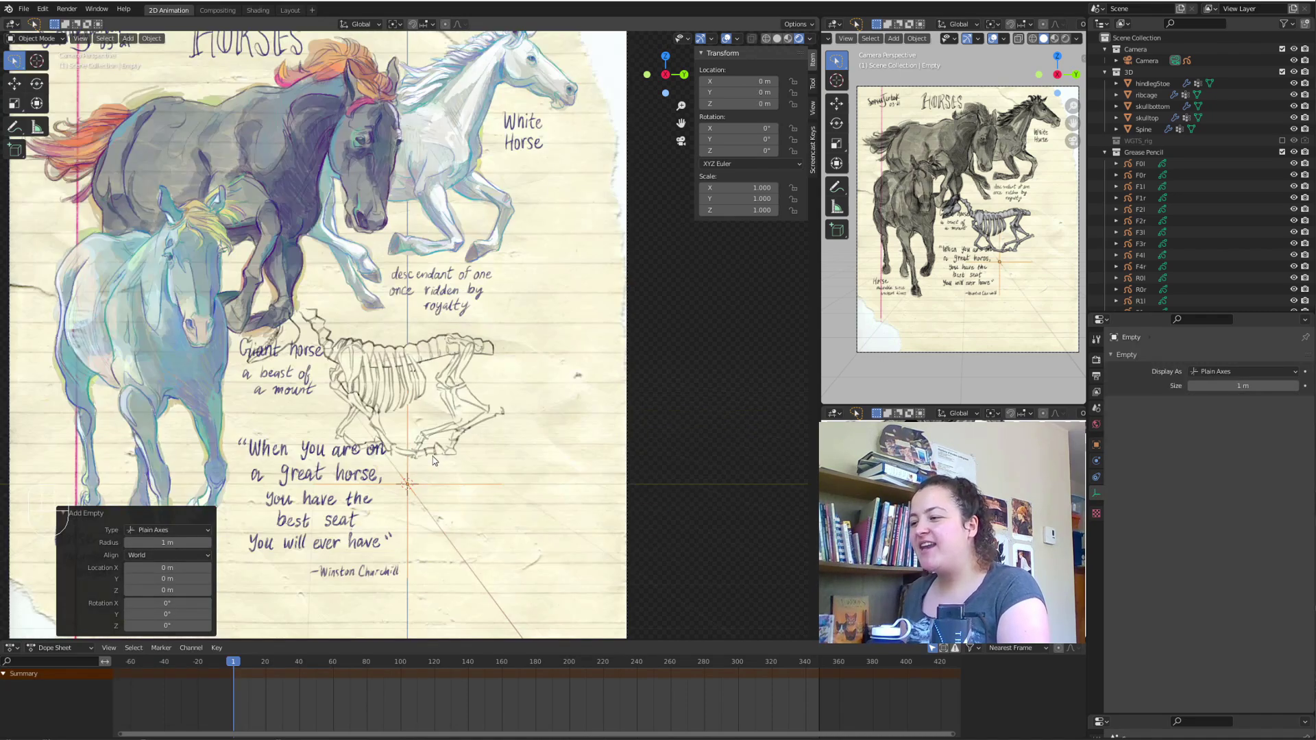
middle_click(464, 461)
left_click(456, 435)
middle_click(455, 404)
left_click_drag(455, 404, 448, 486)
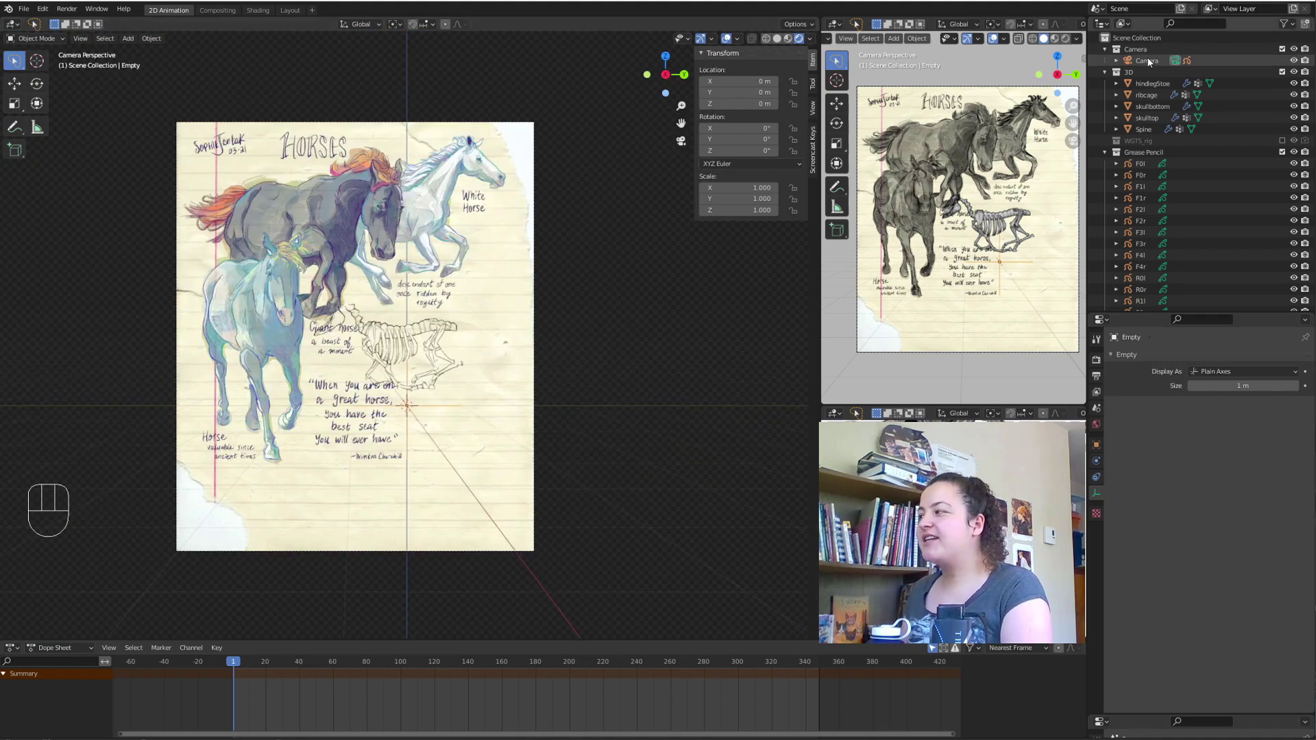
Select the camera in the Outliner and adjust its listing beneath the new Empty.
left_click(1151, 62)
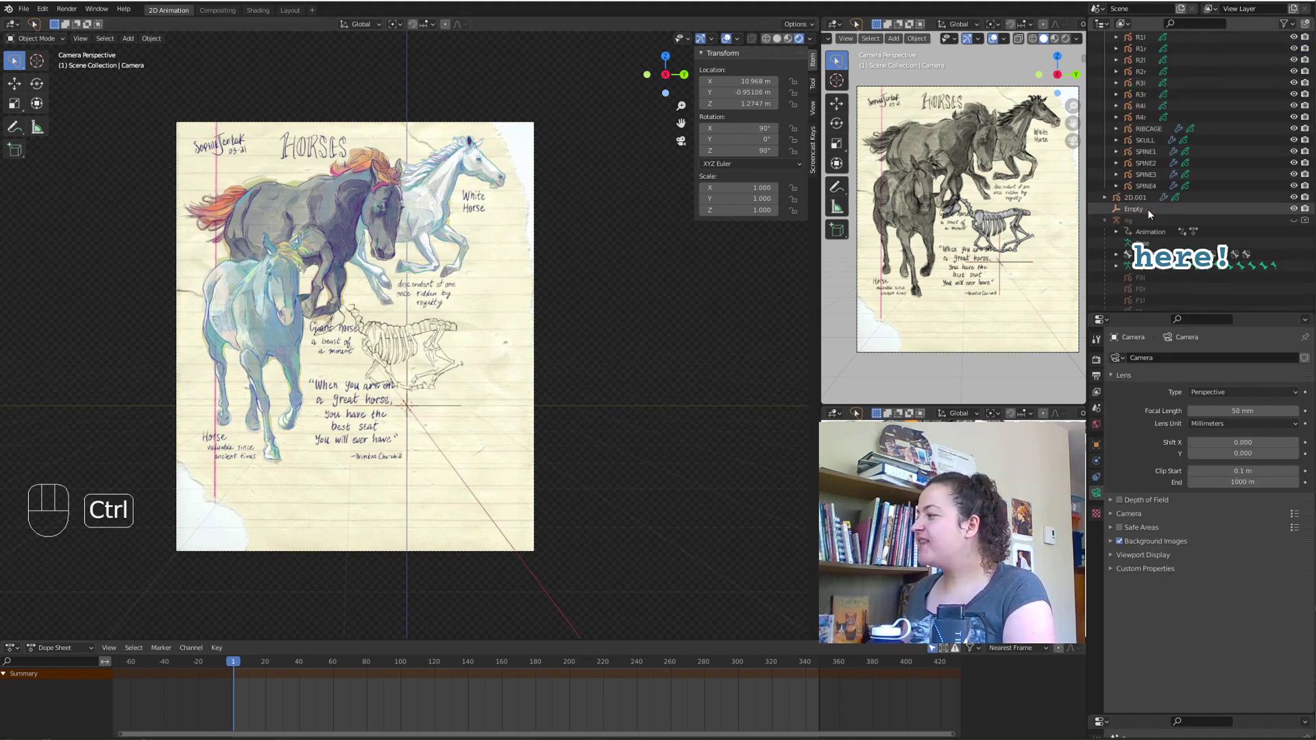
left_click(1153, 214)
left_click_drag(621, 330, 665, 325)
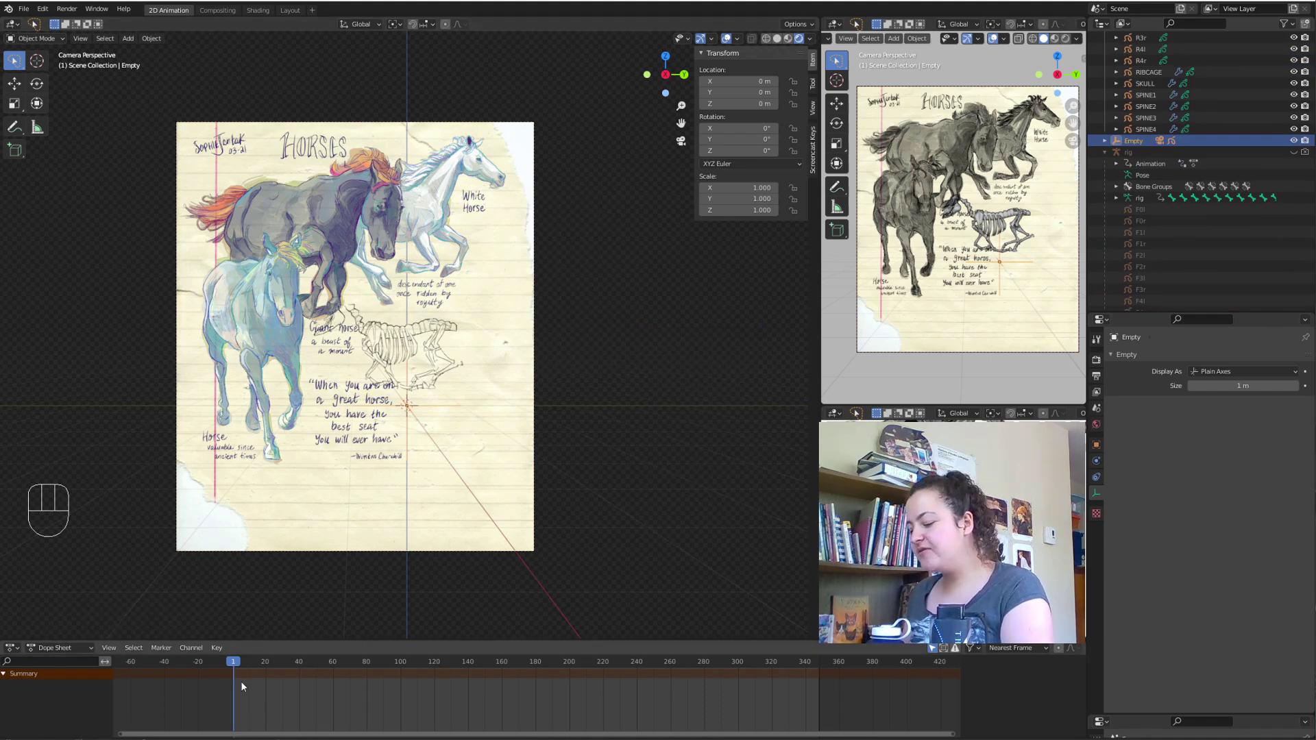
Key the Empty's rotation at frame 1, move near frame 300 and check the output frame range.
key("i")
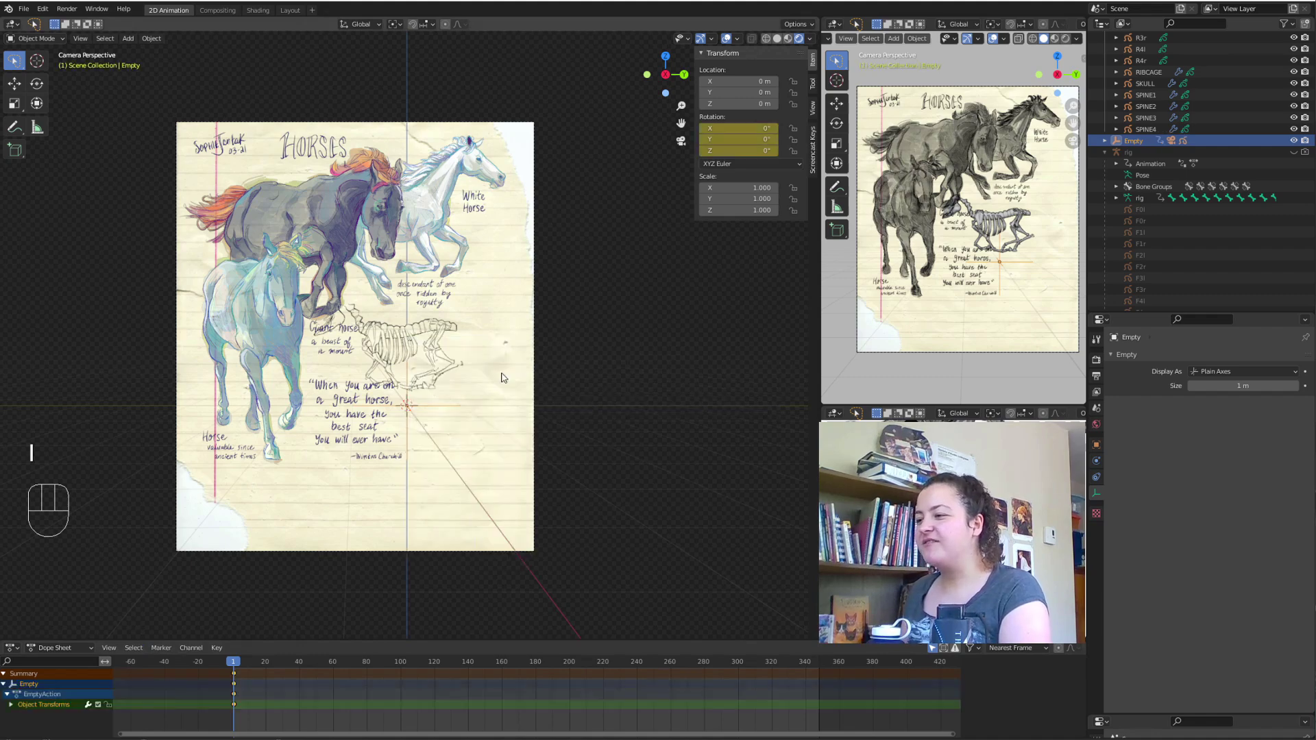
left_click_drag(831, 666, 832, 714)
left_click_drag(905, 716, 664, 701)
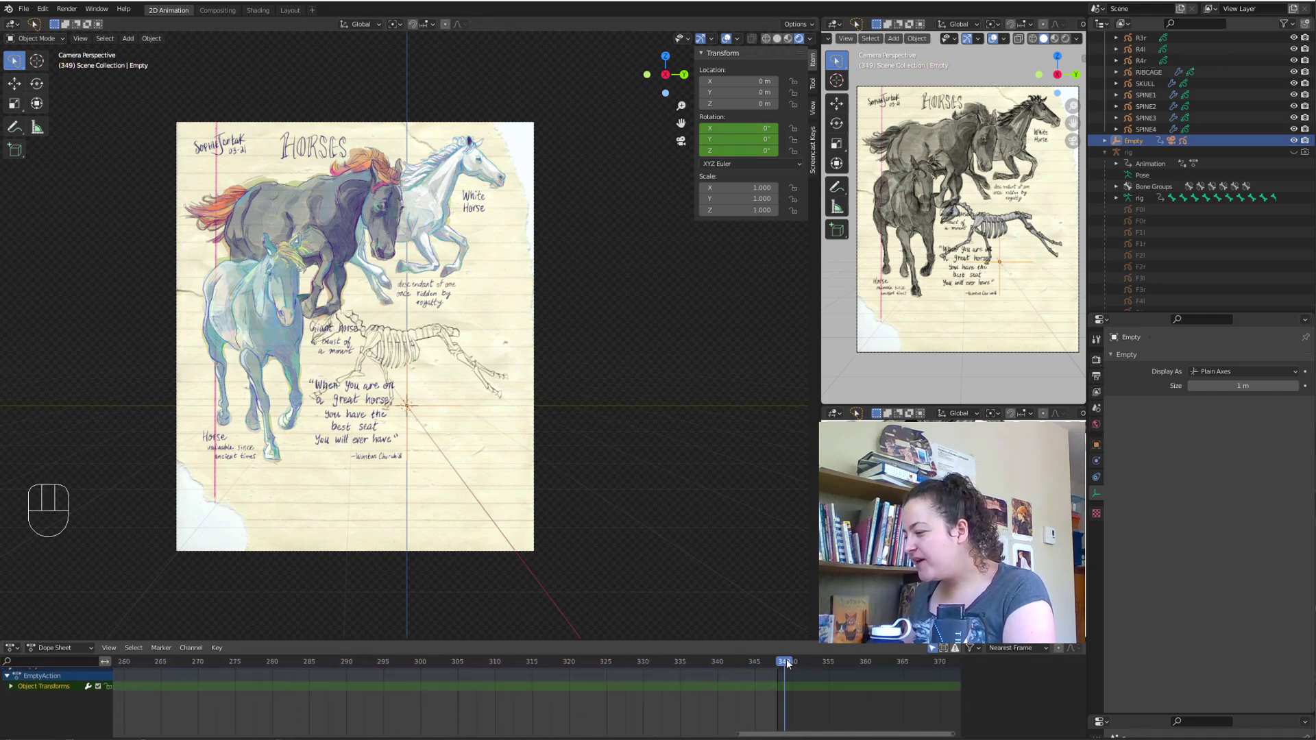
left_click(785, 664)
middle_click(778, 672)
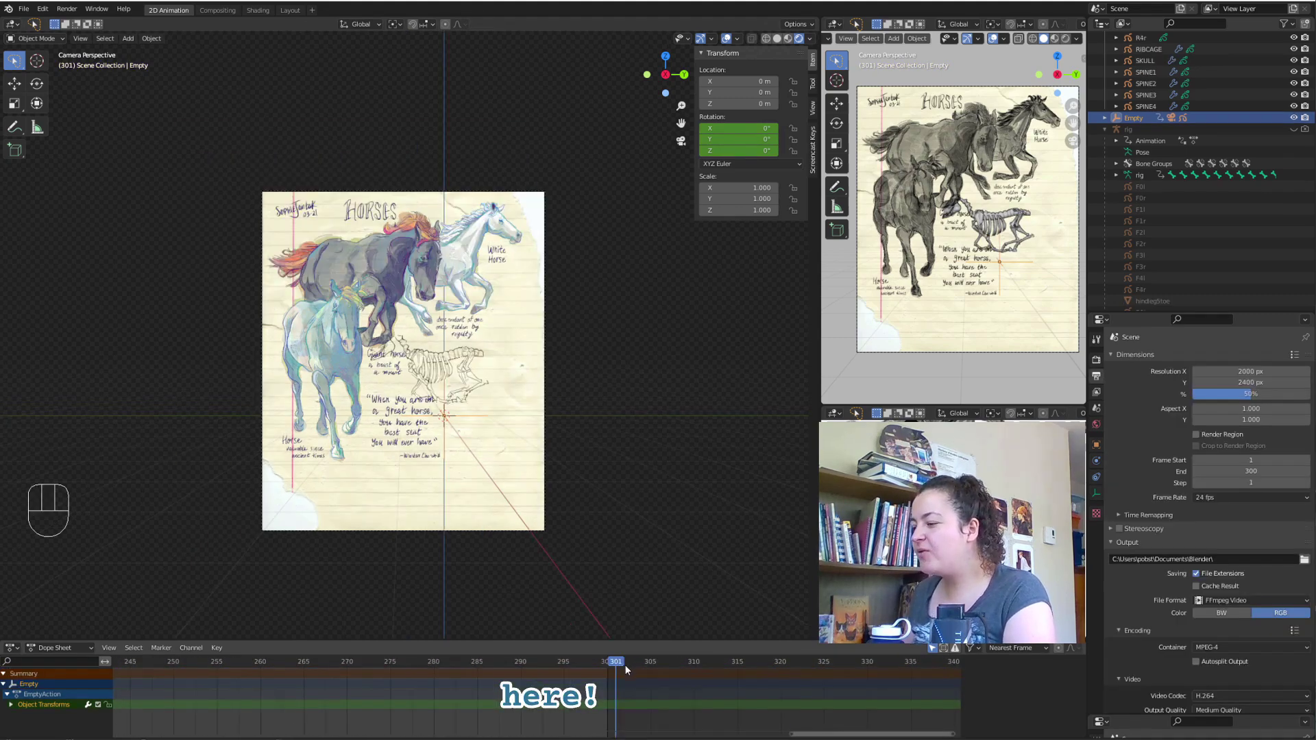
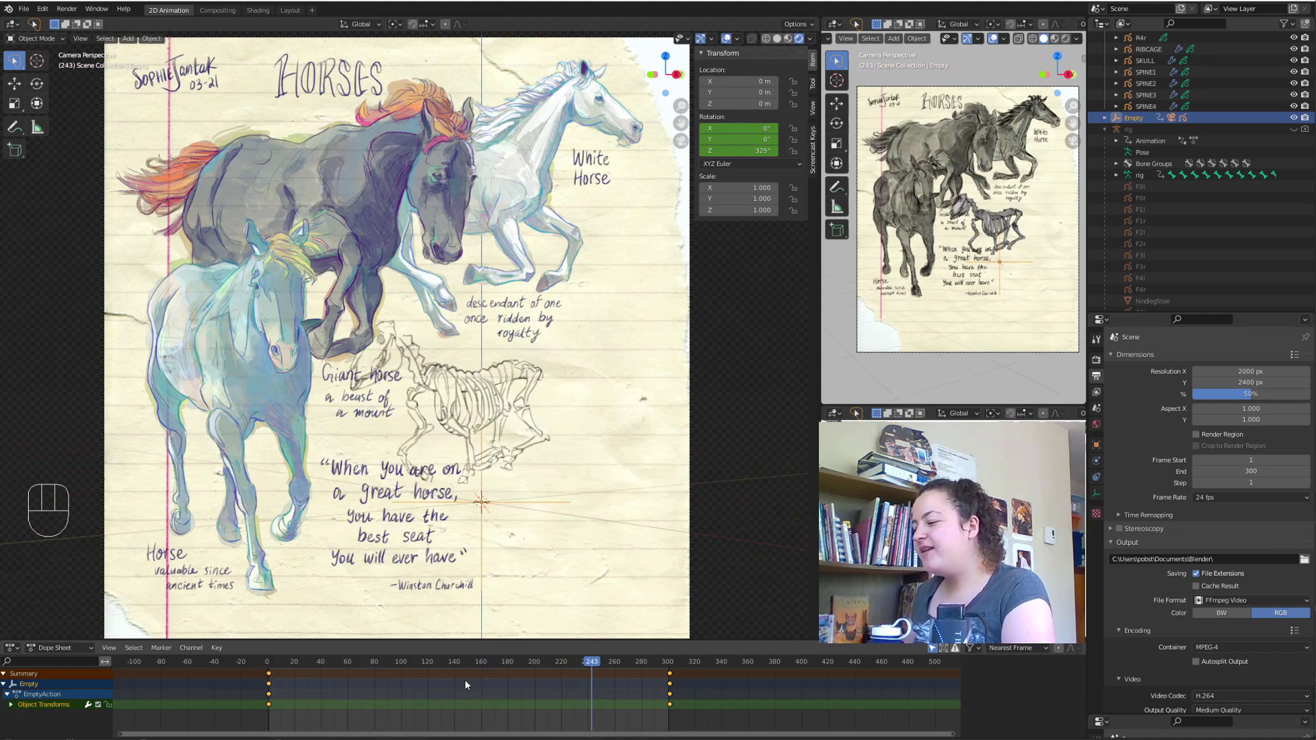
Set both Z-rotation keyframes to Linear interpolation and play back to confirm the constant-speed loop.
left_click_drag(459, 668, 502, 598)
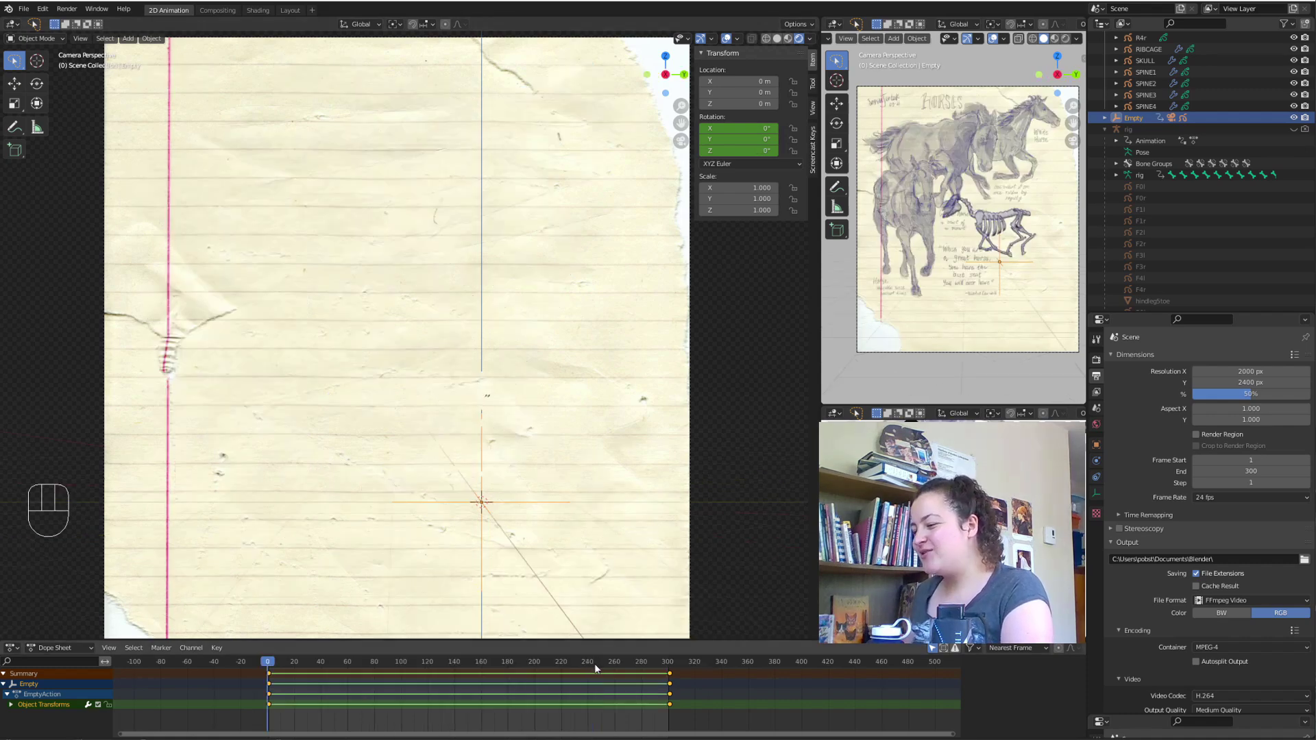
left_click(595, 666)
key("space")
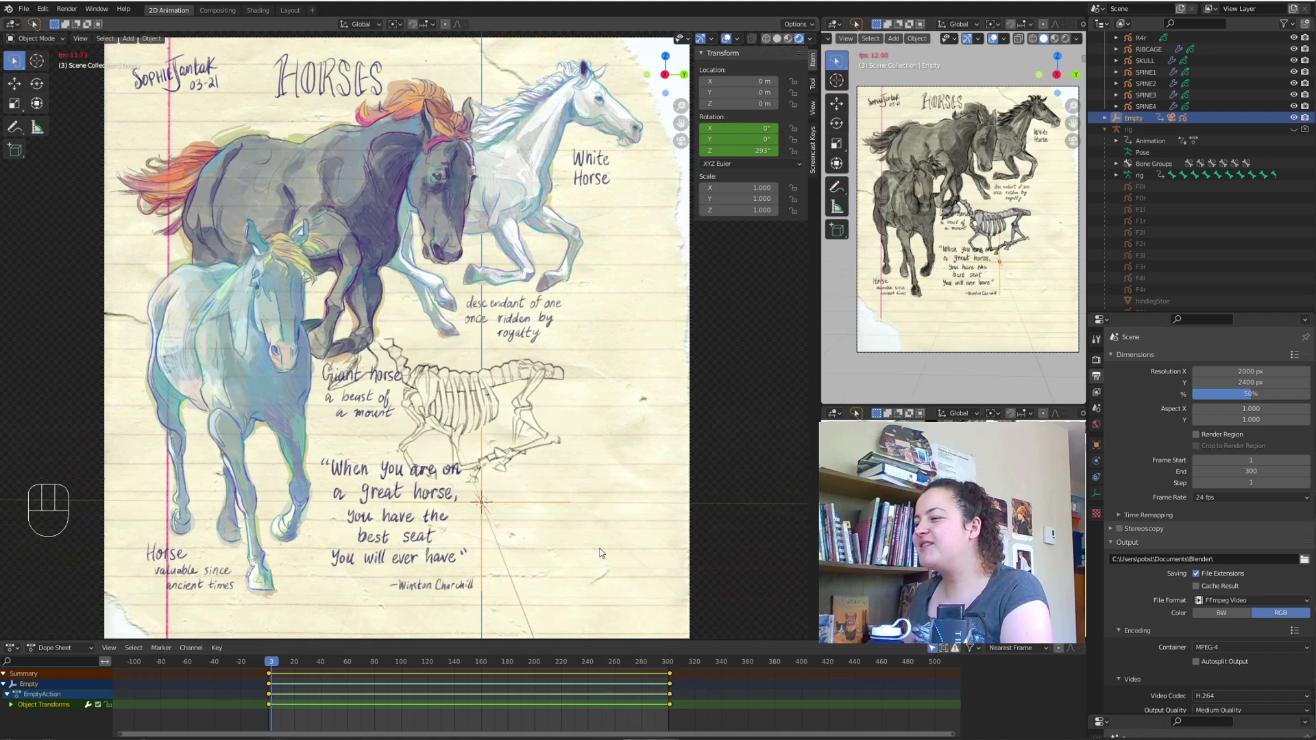
key("KP_0")
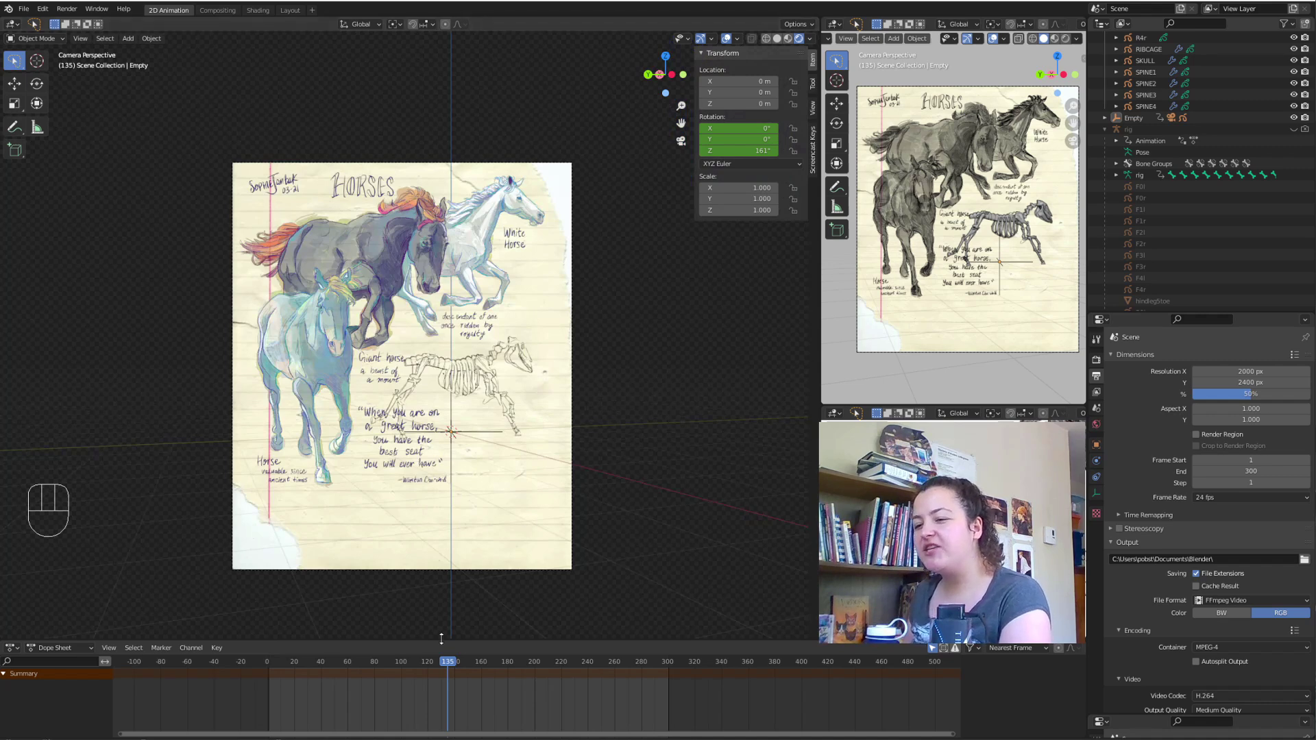
Enable Lock Camera to View in the sidebar View settings.
left_click_drag(585, 479, 606, 501)
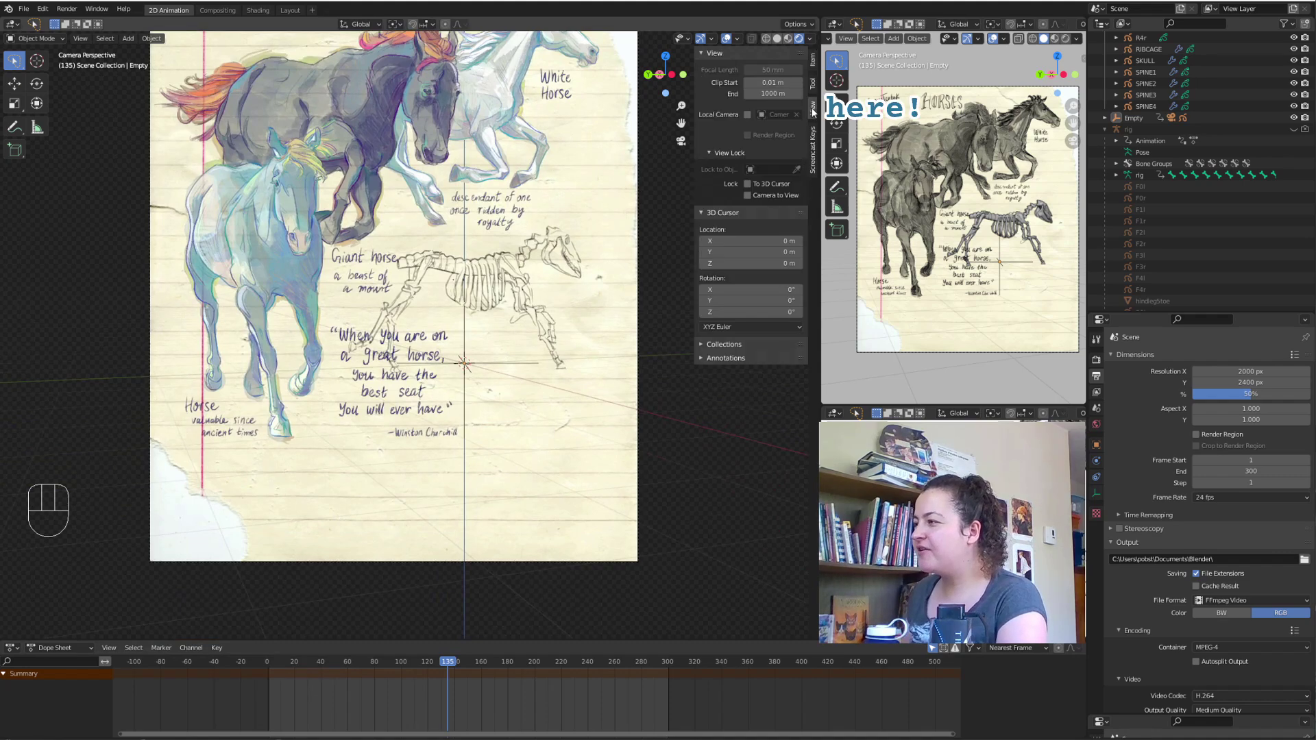
key("n")
left_click(714, 155)
left_click(714, 155)
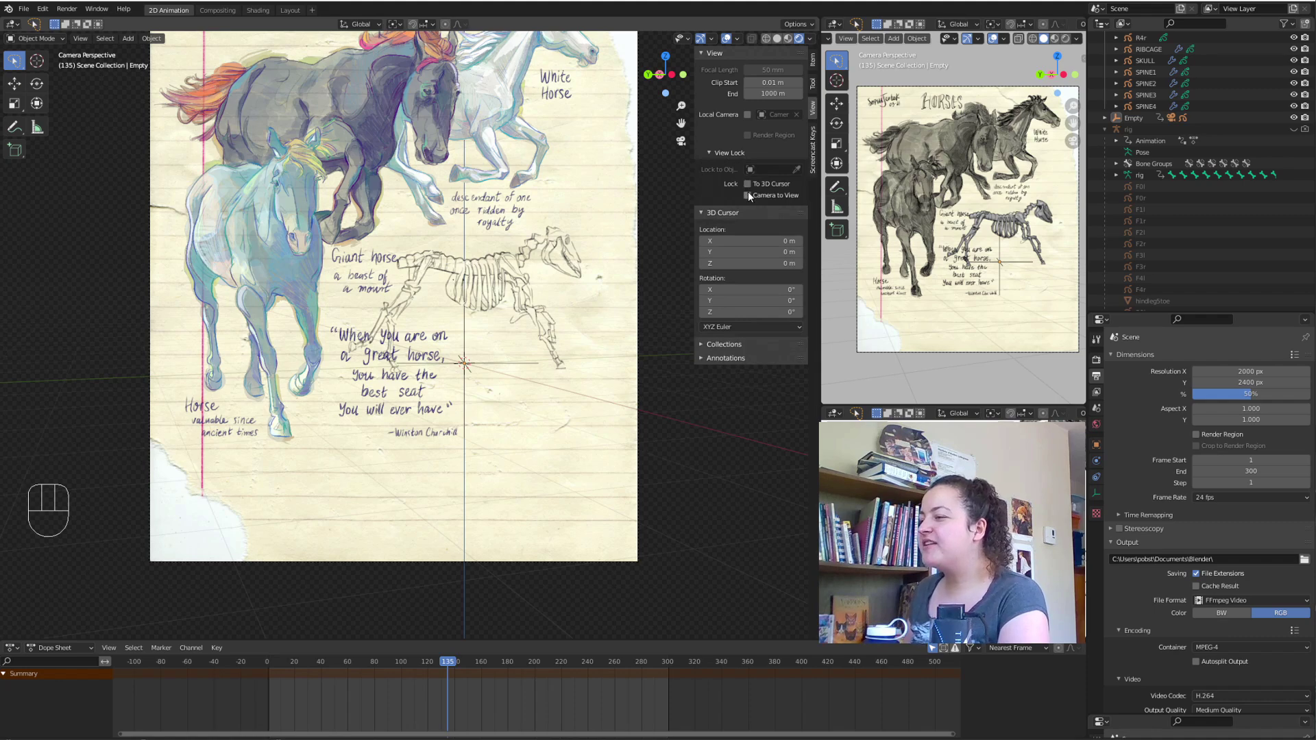
left_click(751, 196)
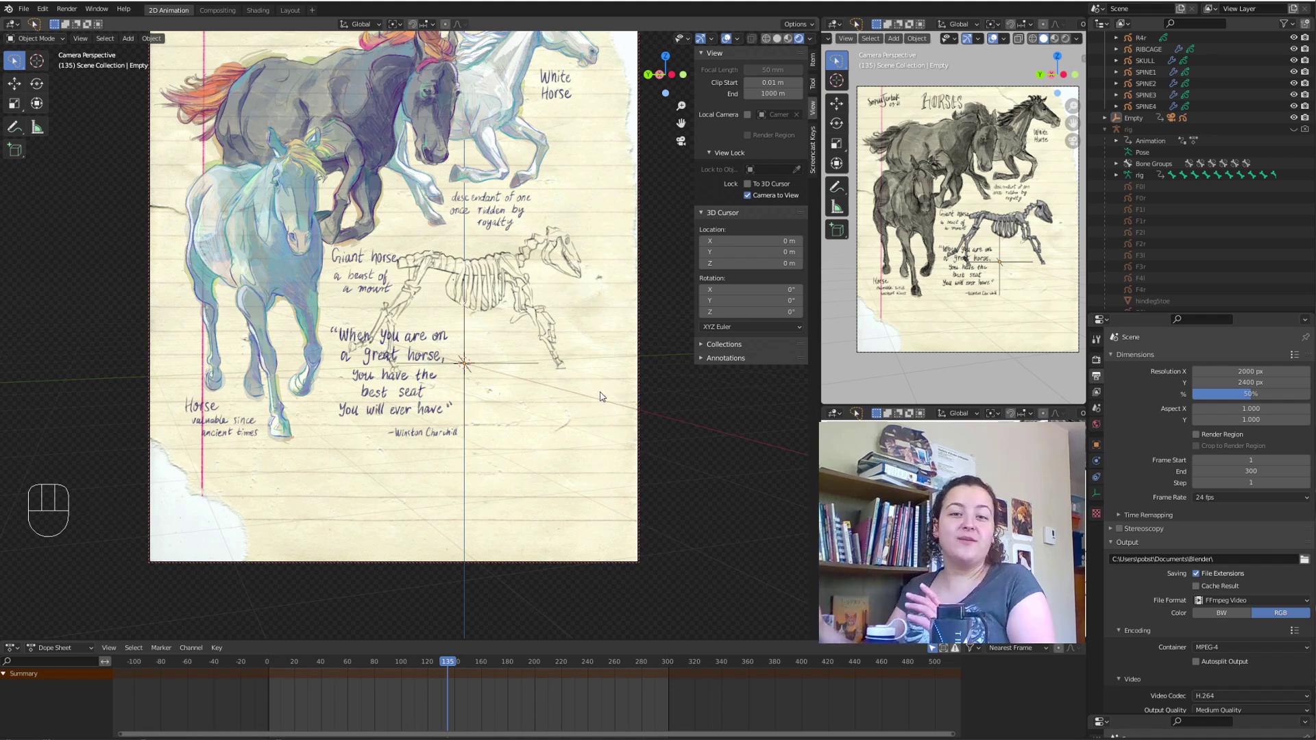
Navigate the camera view so the horse skeleton sits in the lower right of the illustration.
left_click_drag(598, 429, 632, 447)
left_click_drag(627, 450, 636, 461)
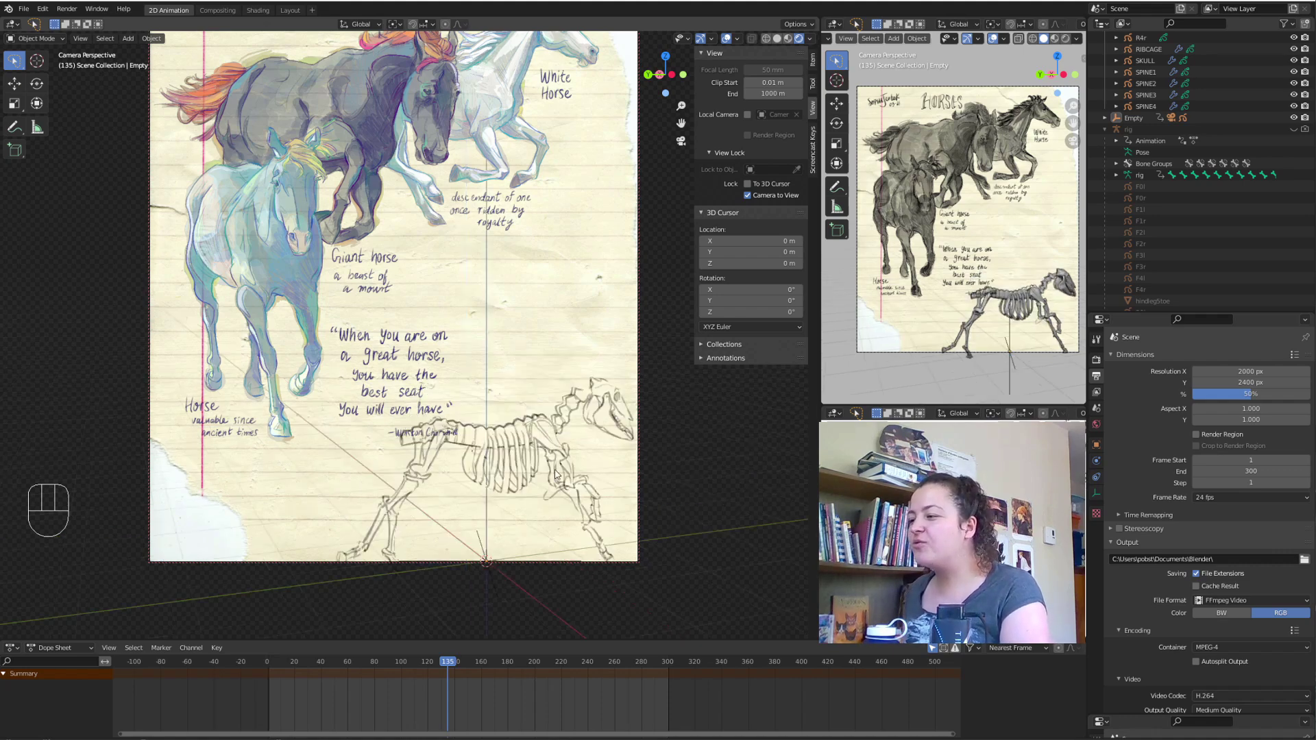
left_click_drag(585, 503, 567, 458)
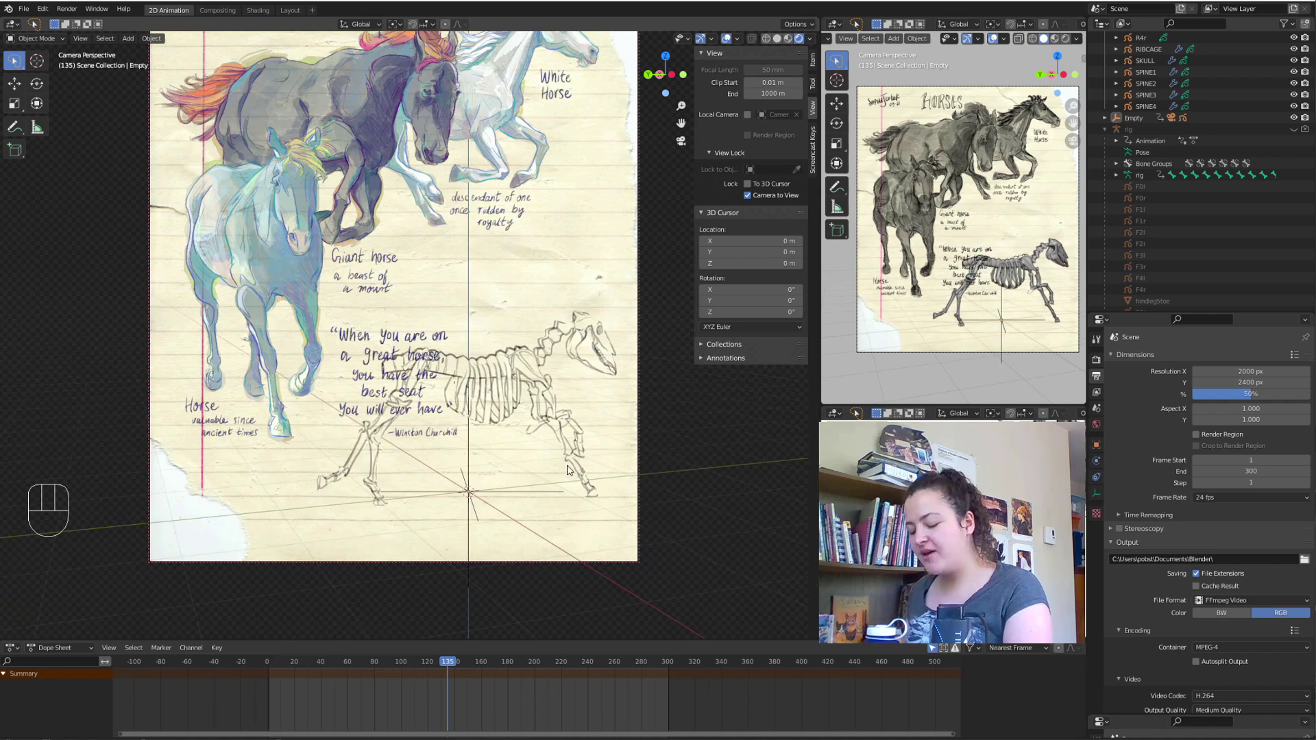
left_click_drag(572, 468, 493, 313)
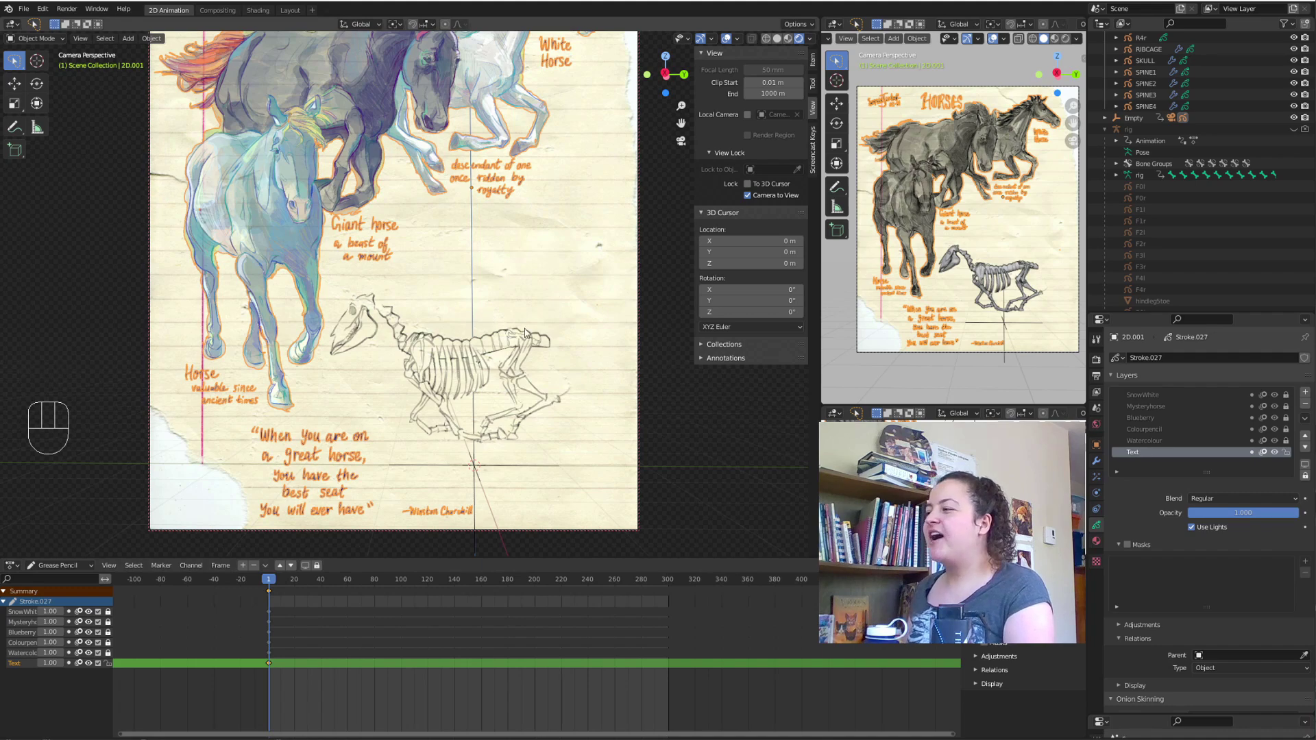
Zoom back out around the camera and play the animation to review the orbiting skeleton.
left_click(755, 202)
middle_click(617, 256)
left_click_drag(512, 342, 529, 358)
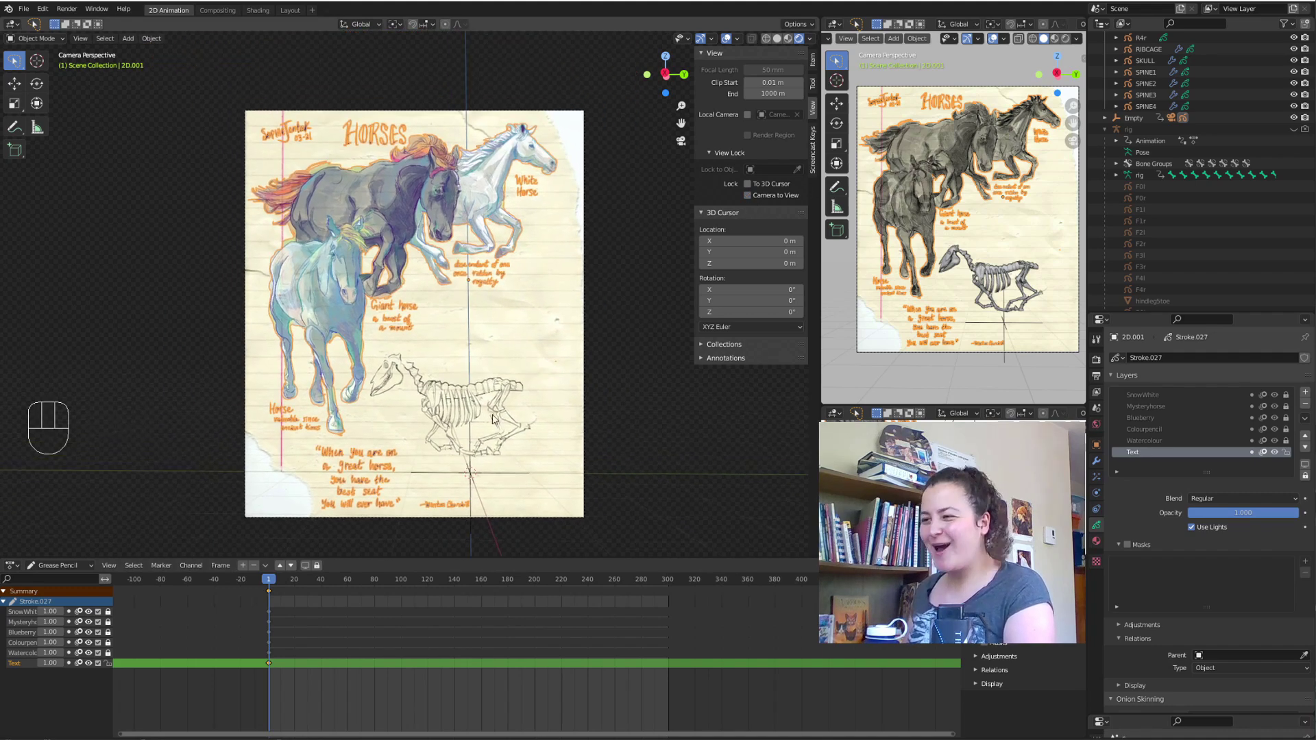
key("space")
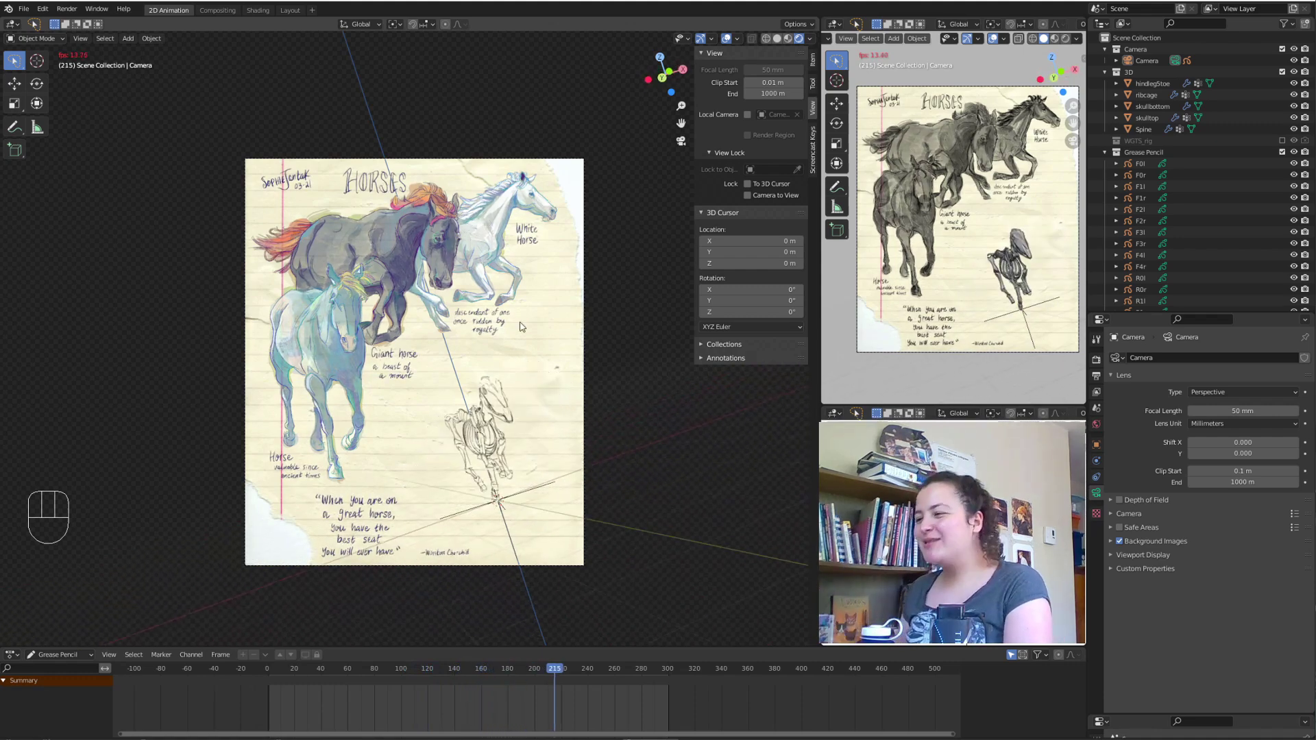
Select the Camera in the Outliner and show its transform values in the Item sidebar.
left_click(1149, 67)
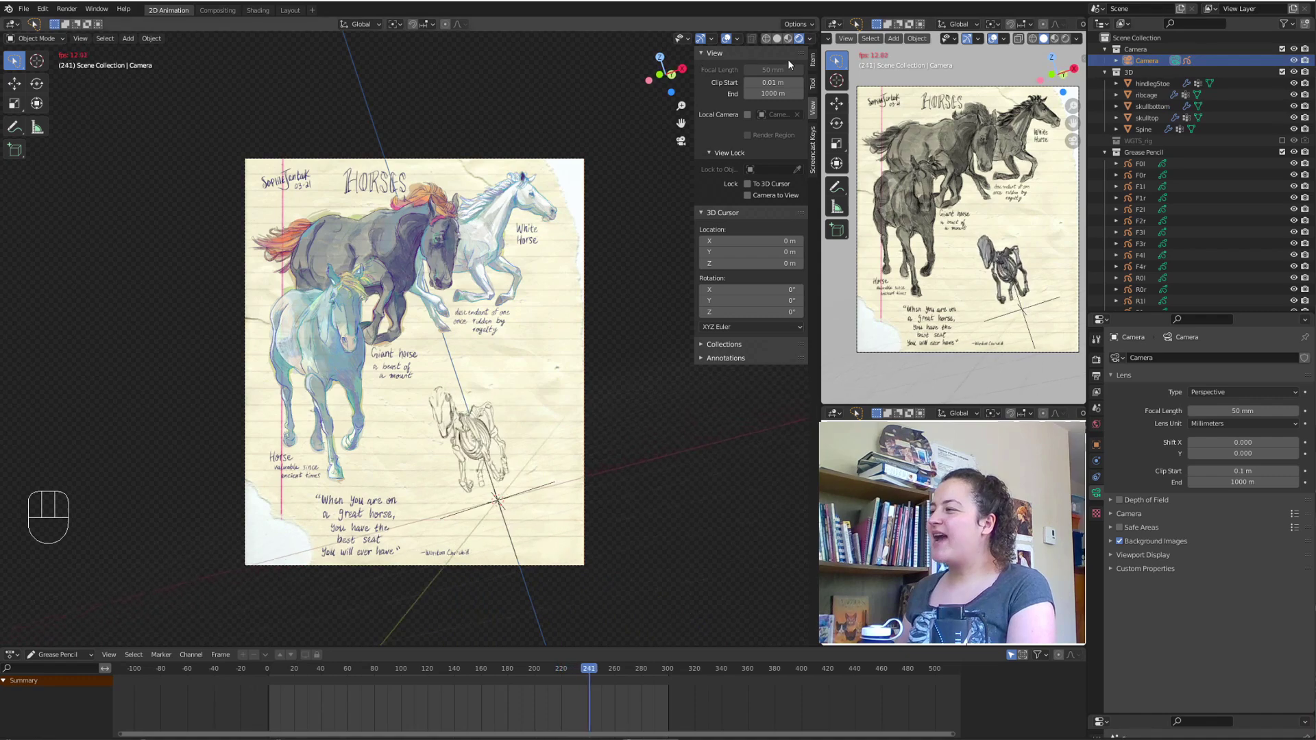
left_click(820, 62)
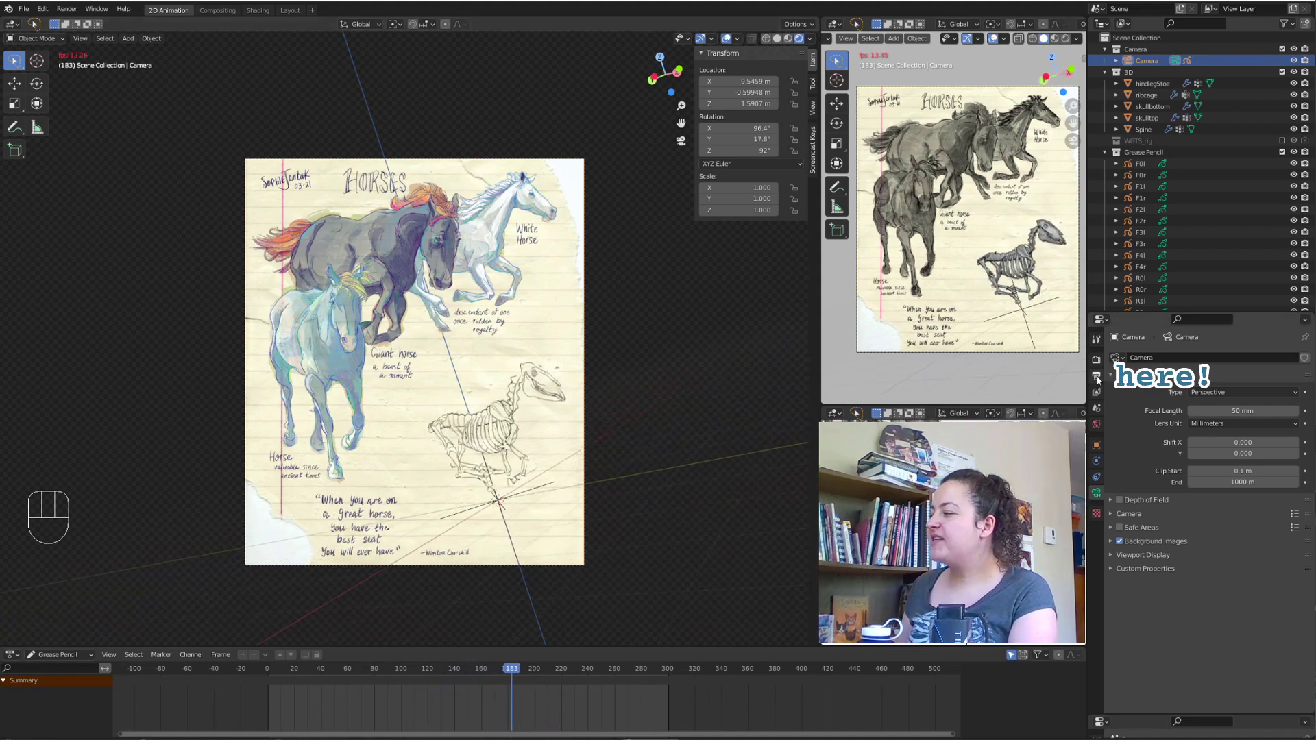
Show the Output Properties with FFmpeg video as the render file format.
left_click(1101, 380)
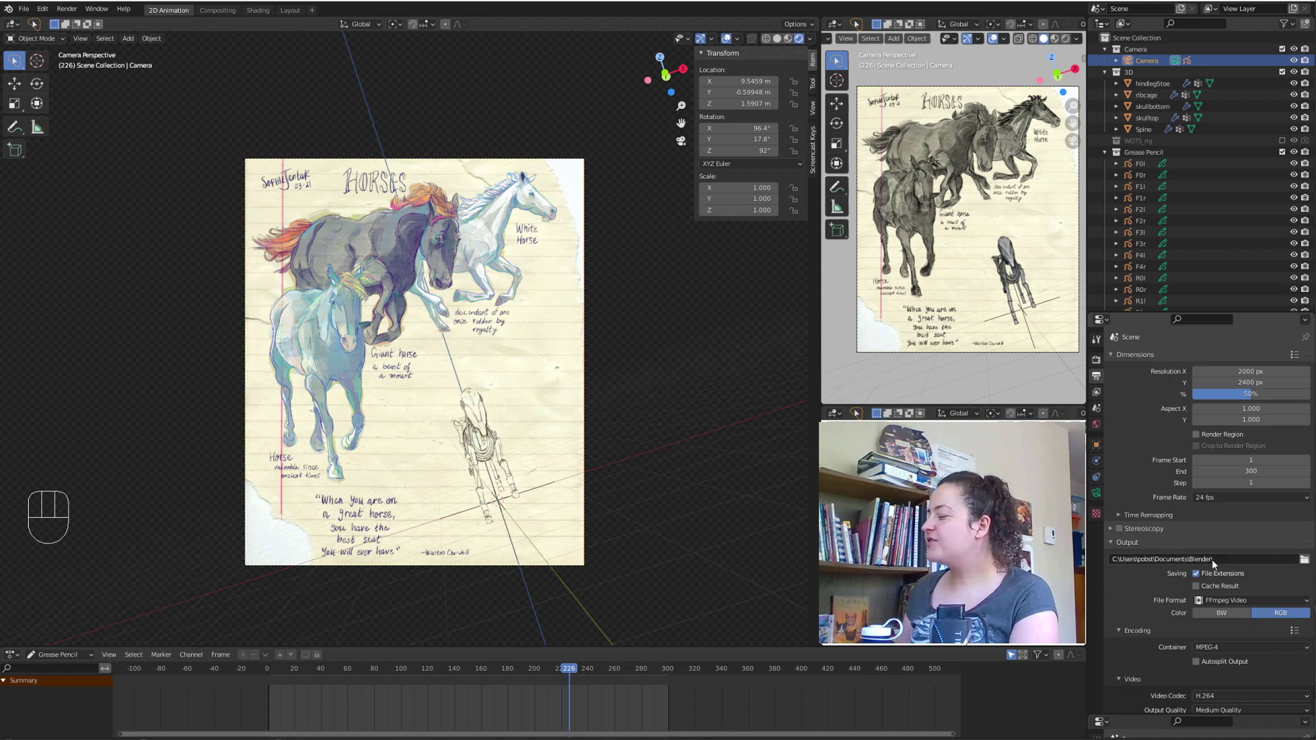